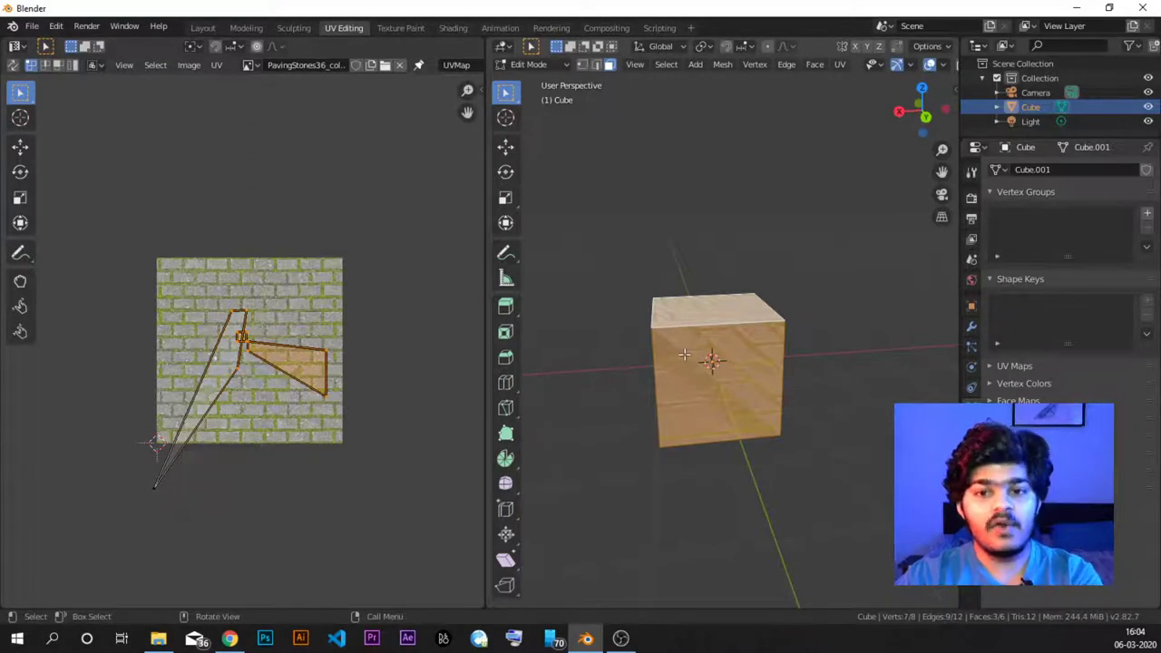
Return to the Layout workspace showing the untextured cube in Object Mode
{"action": "left_click_drag", "start_coordinate": [203, 35], "coordinate": [518, 296]}
Orbit around the plain cube from several angles and select it
{"action": "middle_click", "coordinate": [517, 297]}
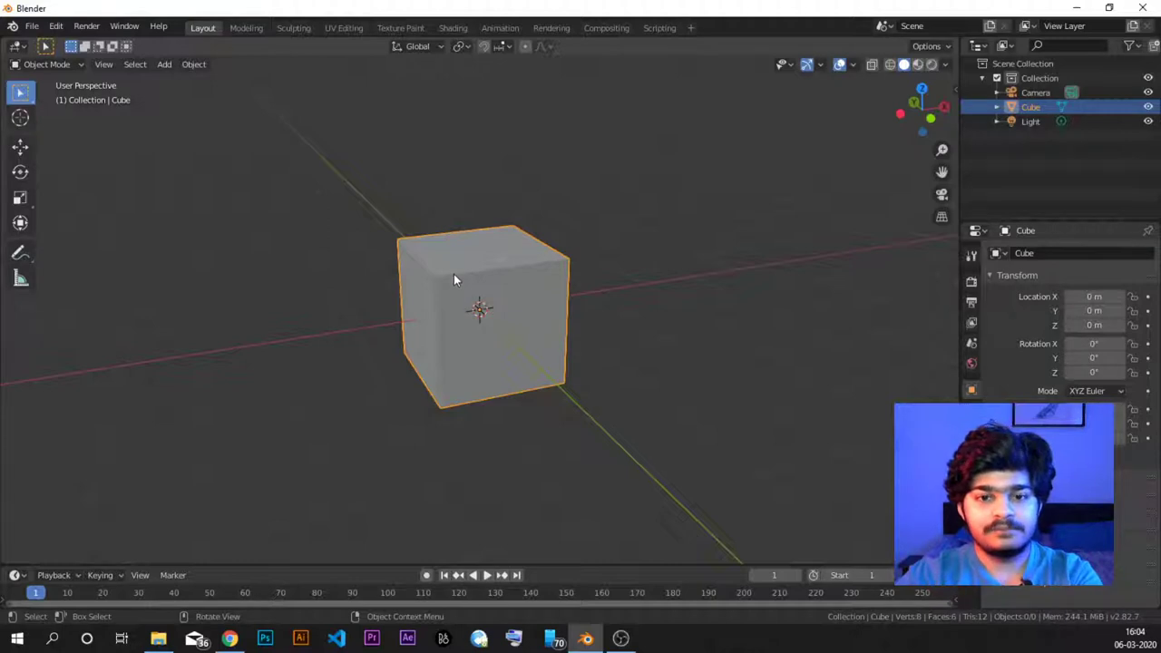
{"action": "middle_click", "coordinate": [487, 274]}
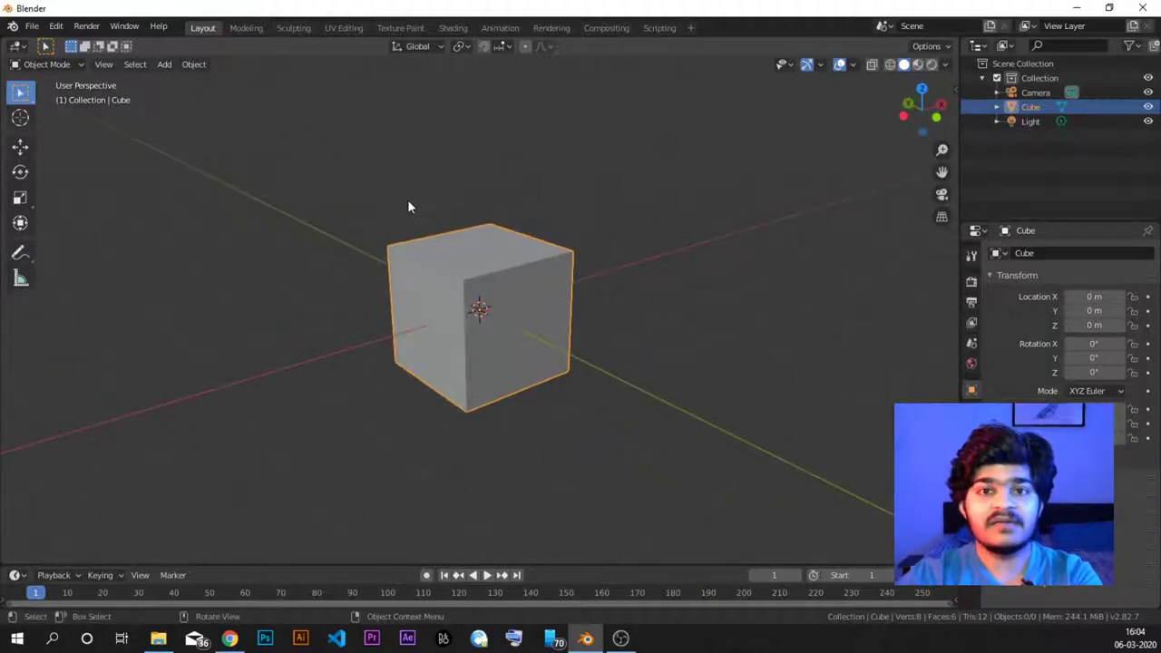
{"action": "middle_click", "coordinate": [404, 226]}
{"action": "middle_click", "coordinate": [514, 263]}
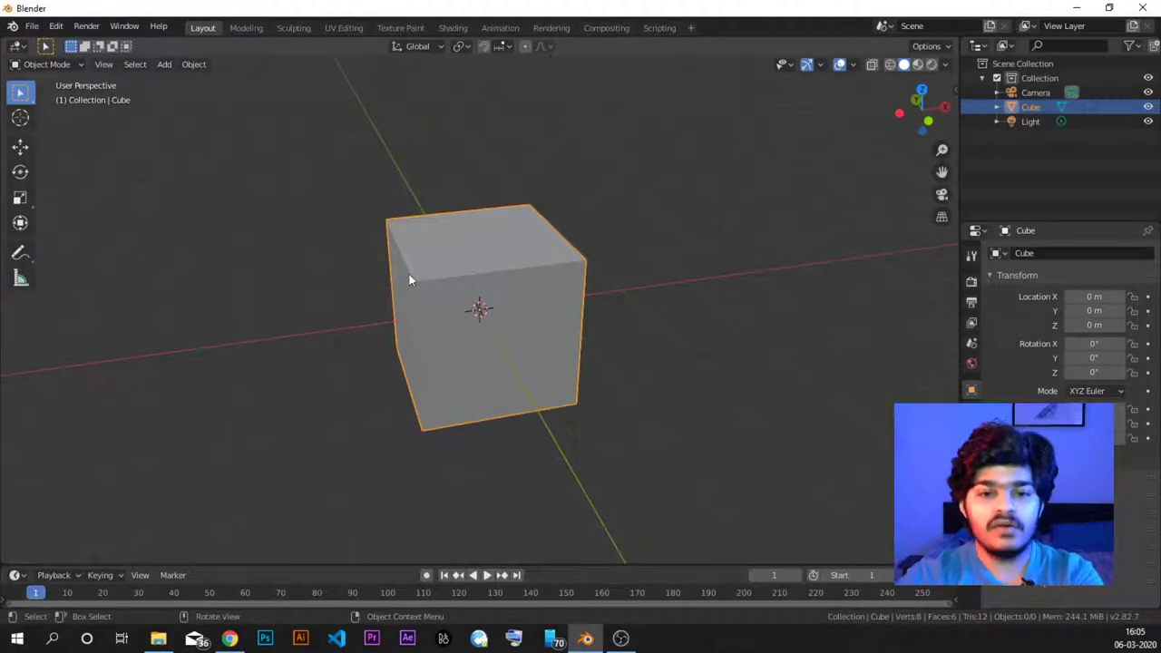
{"action": "middle_click", "coordinate": [388, 270]}
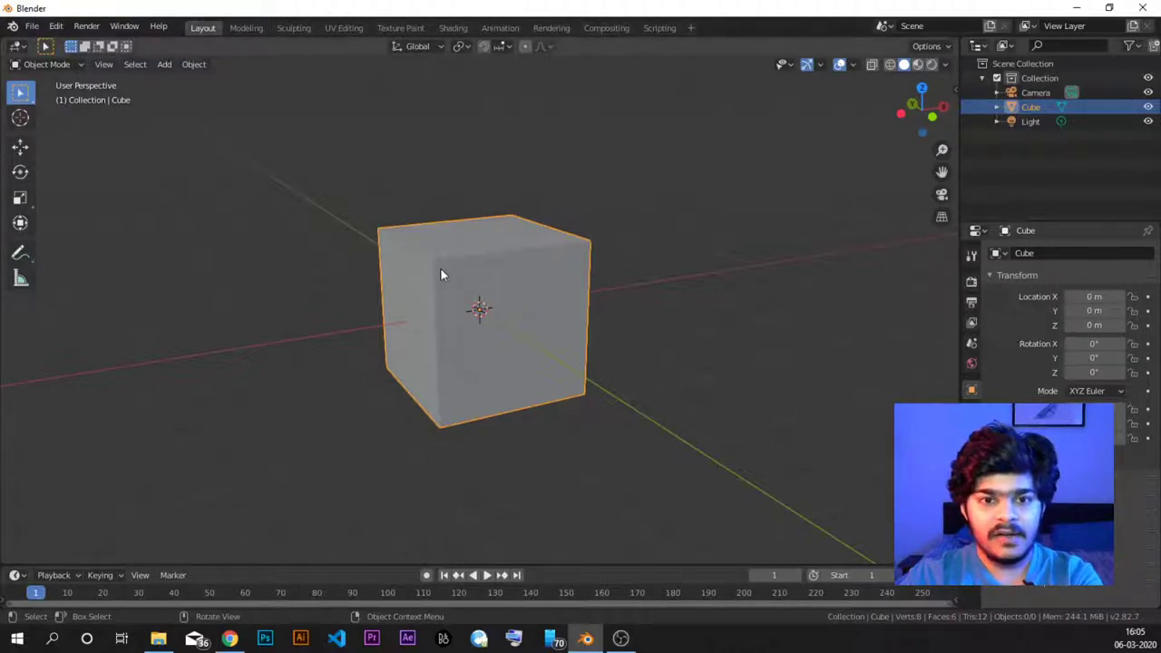
{"action": "left_click", "coordinate": [443, 273]}
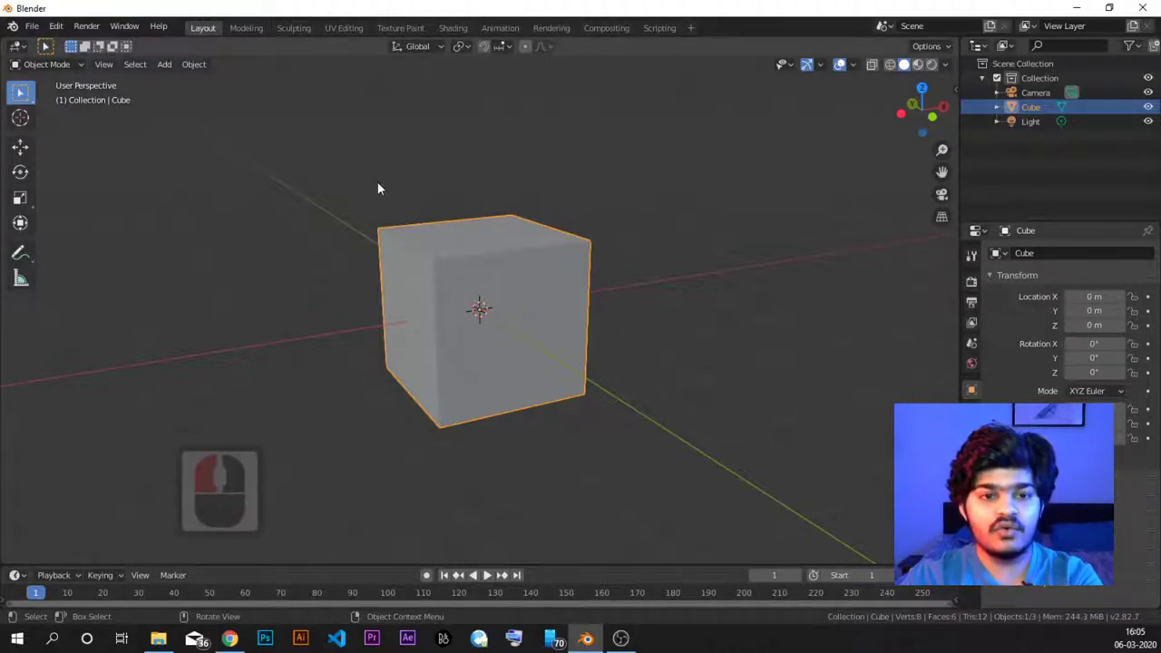
Put the cube into Edit Mode, settling on Edit Mode from the mode dropdown
{"action": "key", "text": "Tab"}
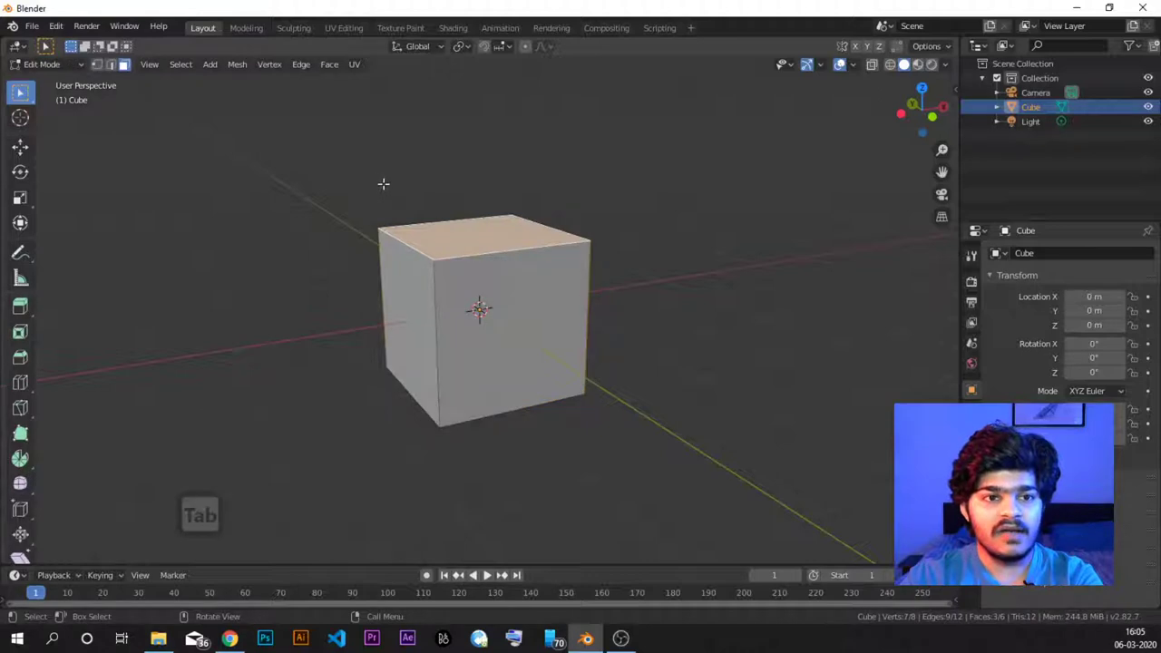
{"action": "key", "text": "Tab"}
{"action": "key", "text": "Tab"}
{"action": "key", "text": "Tab"}
{"action": "key", "text": "Tab"}
{"action": "key", "text": "Tab"}
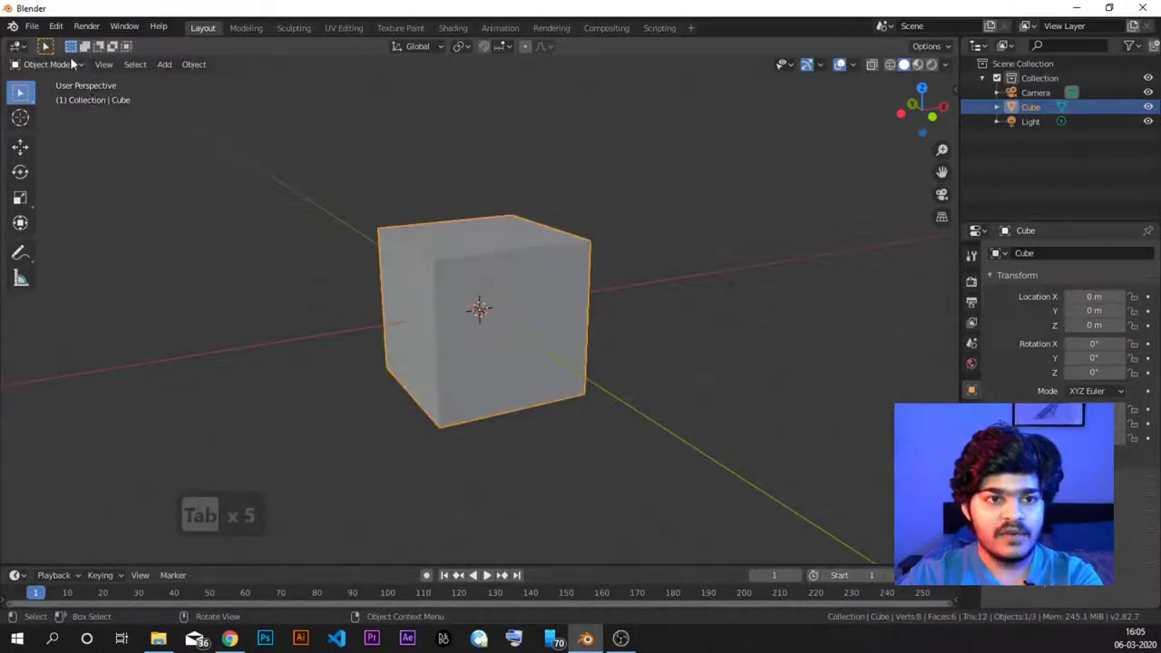
{"action": "left_click", "coordinate": [73, 66]}
{"action": "left_click", "coordinate": [58, 100]}
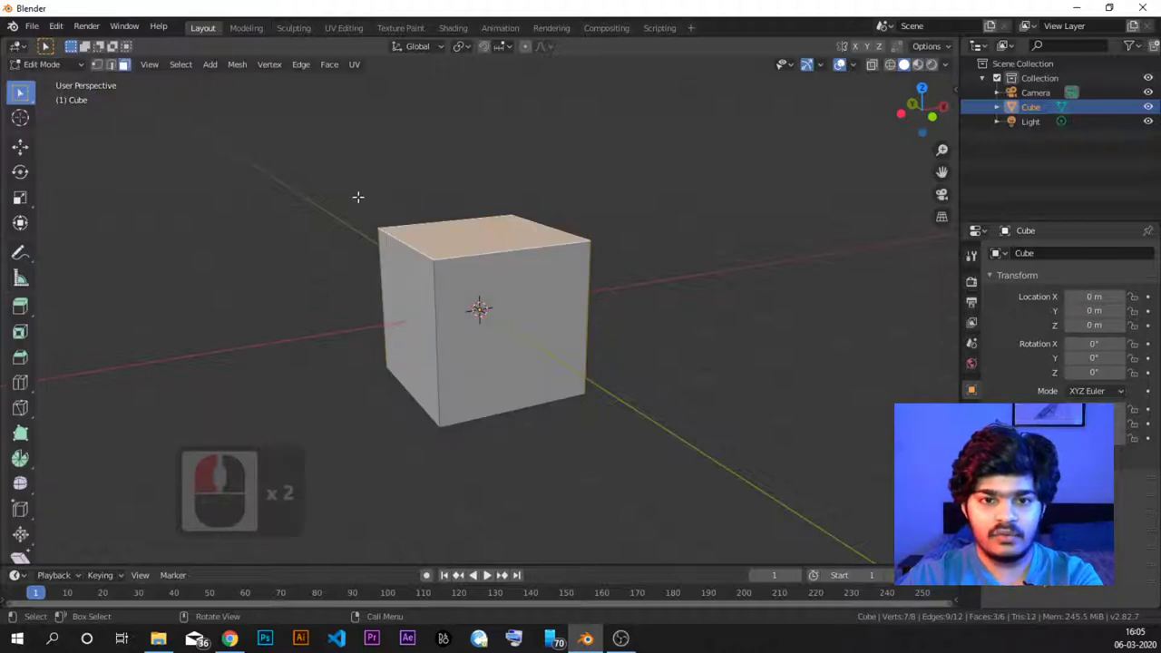
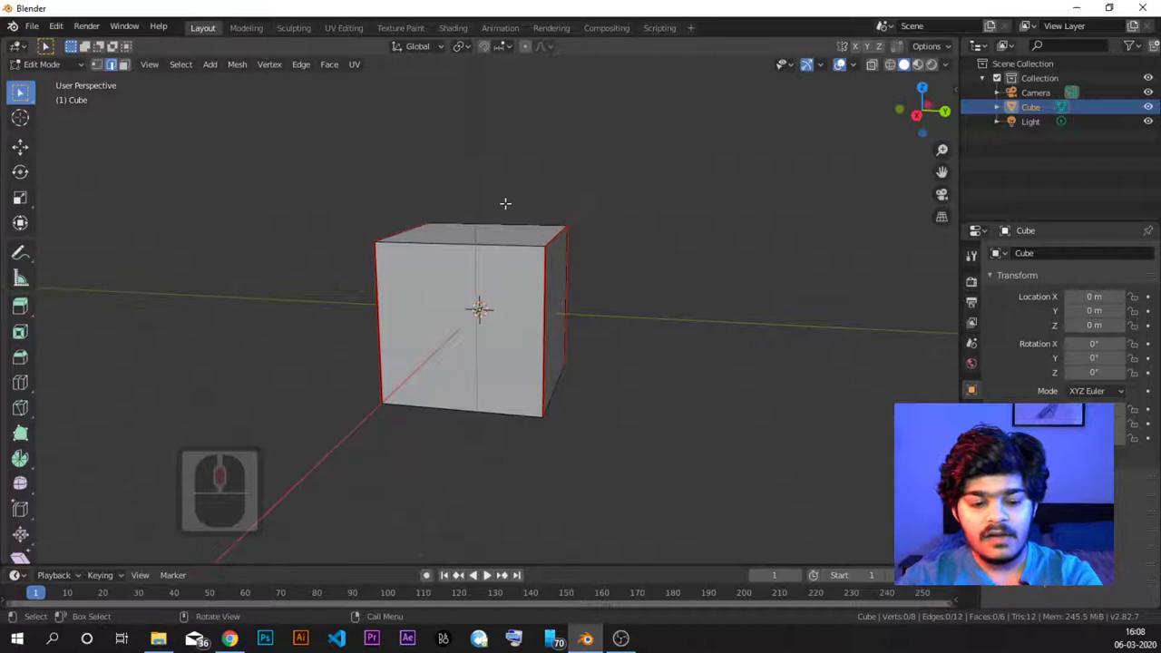
Select the whole cube mesh and move to the UV Editing workspace
{"action": "key", "text": "a"}
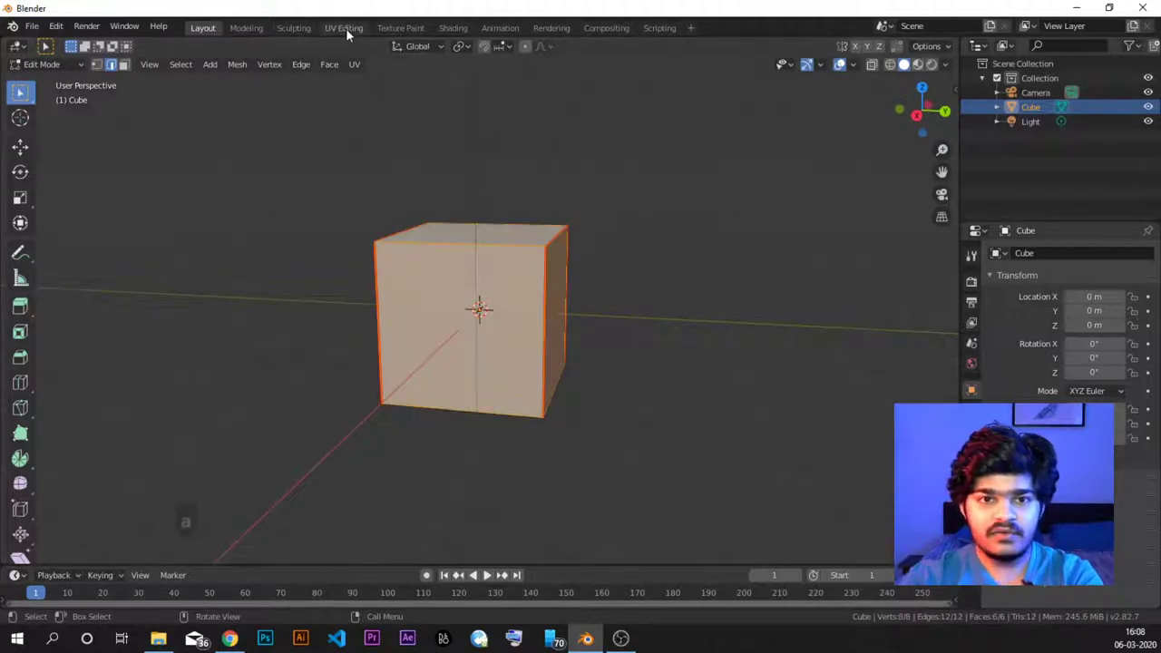
{"action": "left_click", "coordinate": [347, 35]}
{"action": "left_click_drag", "start_coordinate": [507, 91], "coordinate": [507, 91]}
{"action": "left_click", "coordinate": [506, 91]}
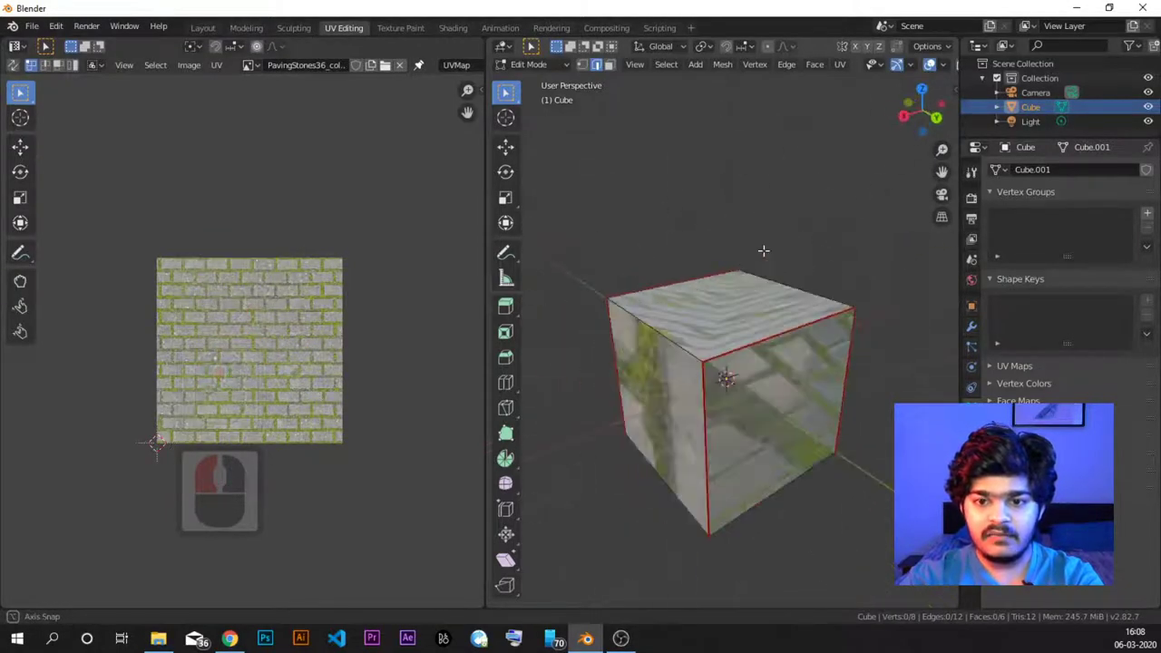
{"action": "middle_click", "coordinate": [507, 91]}
Orbit the seamed cube showing the stretched paving texture and reselect all of it
{"action": "key", "text": "a"}
{"action": "left_click_drag", "start_coordinate": [507, 91], "coordinate": [507, 89]}
{"action": "key", "text": "a"}
{"action": "key", "text": "a"}
{"action": "key", "text": "a"}
{"action": "key", "text": "a"}
{"action": "key", "text": "a"}
{"action": "key", "text": "a"}
{"action": "left_click", "coordinate": [508, 89]}
{"action": "key", "text": "a"}
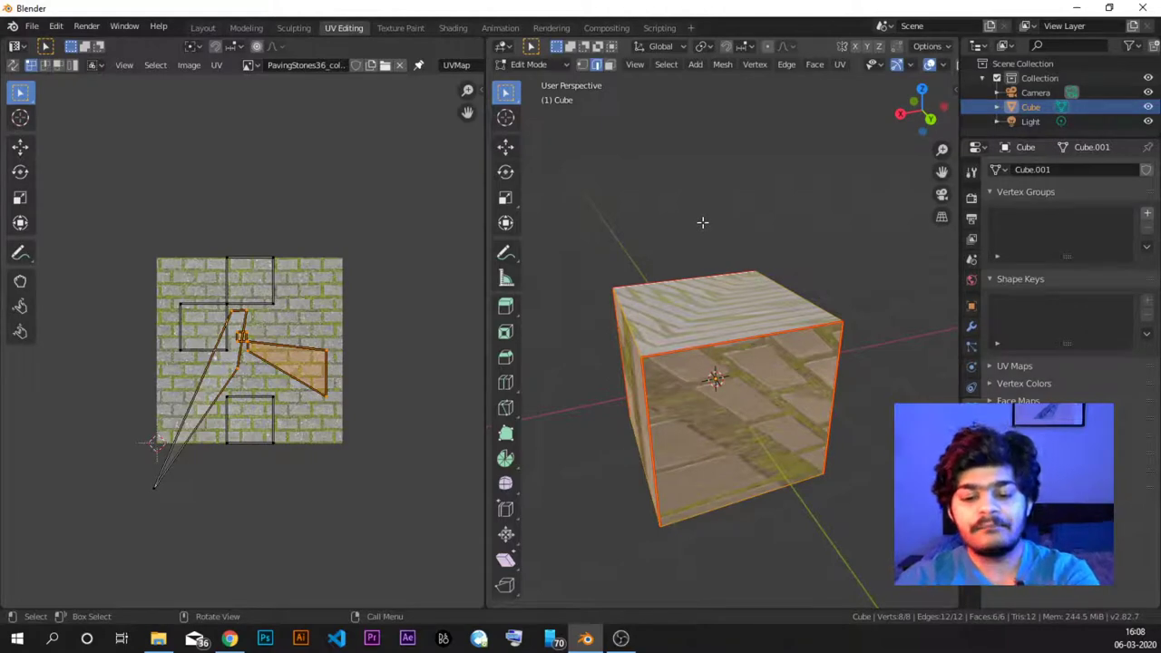
Bring up the UV Mapping menu to unwrap the cube along its seams
{"action": "key", "text": "u"}
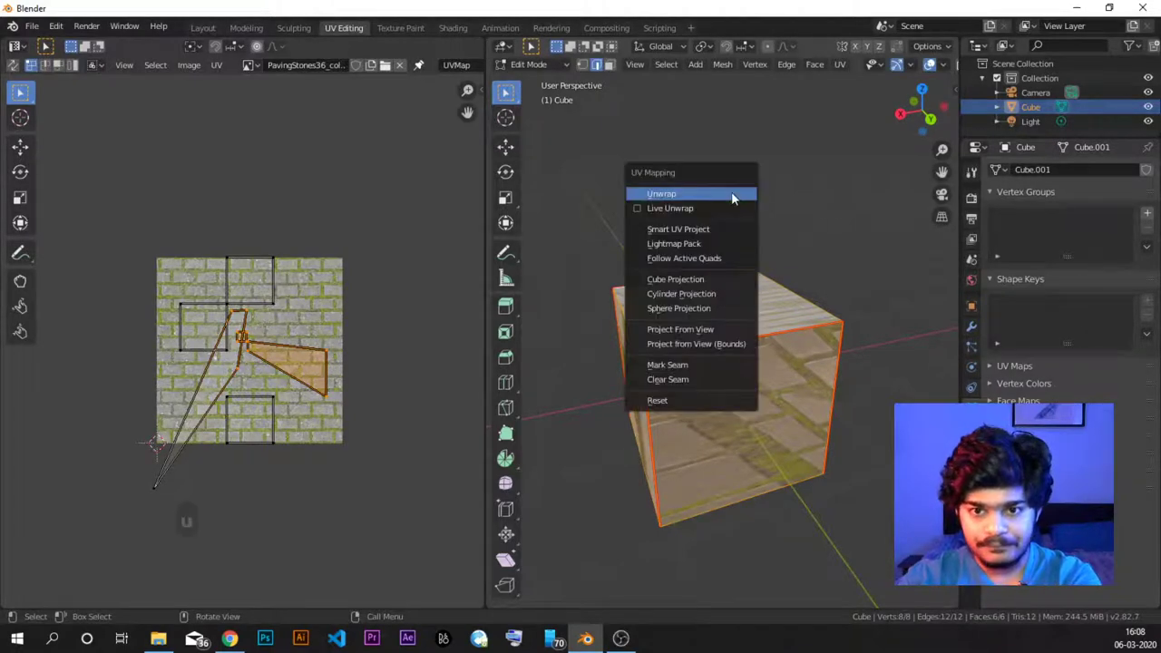
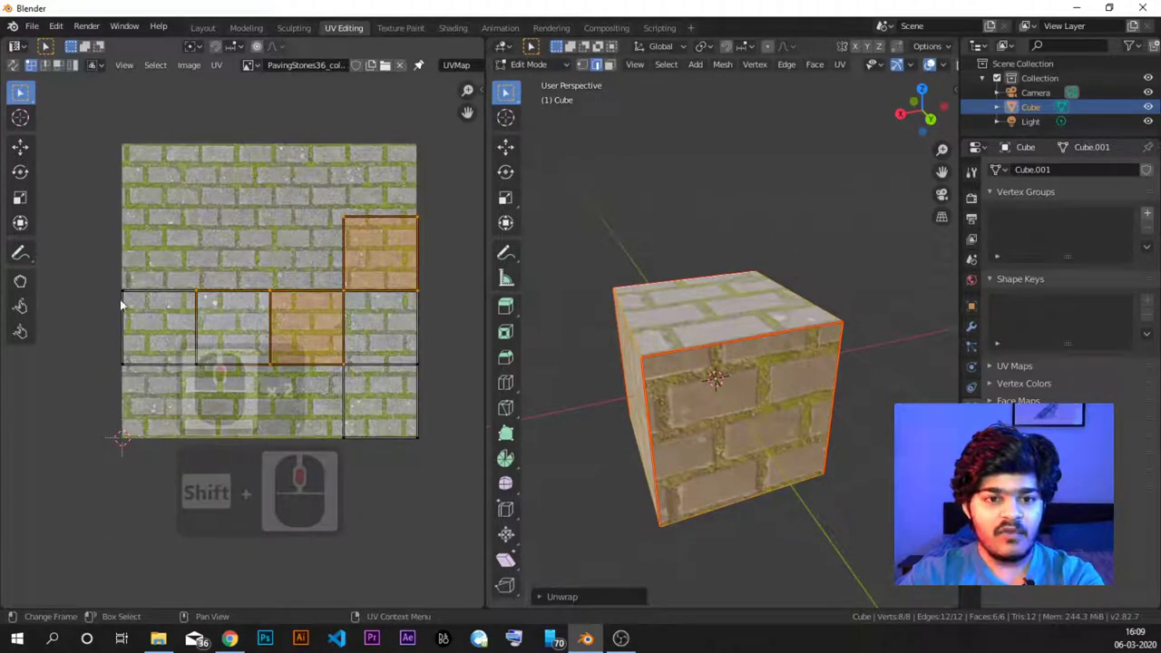
Box-select the unwrapped islands in the UV editor to check how the bricks run
{"action": "left_click", "coordinate": [453, 485]}
{"action": "left_click", "coordinate": [446, 479]}
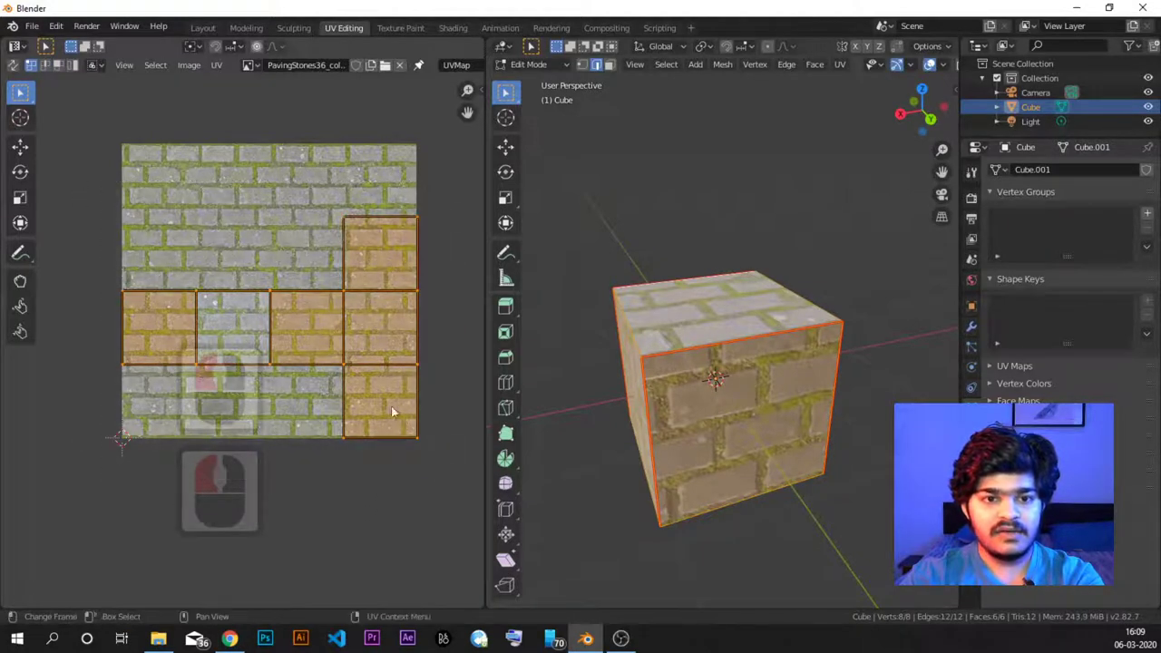
{"action": "left_click_drag", "start_coordinate": [226, 313], "coordinate": [234, 344]}
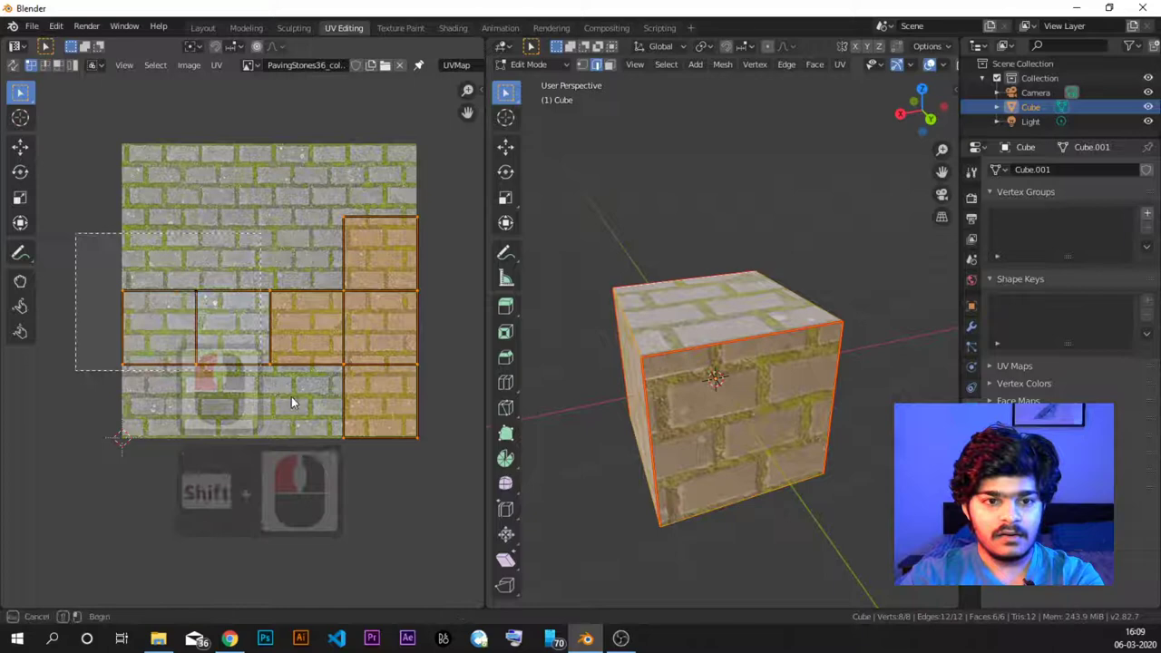
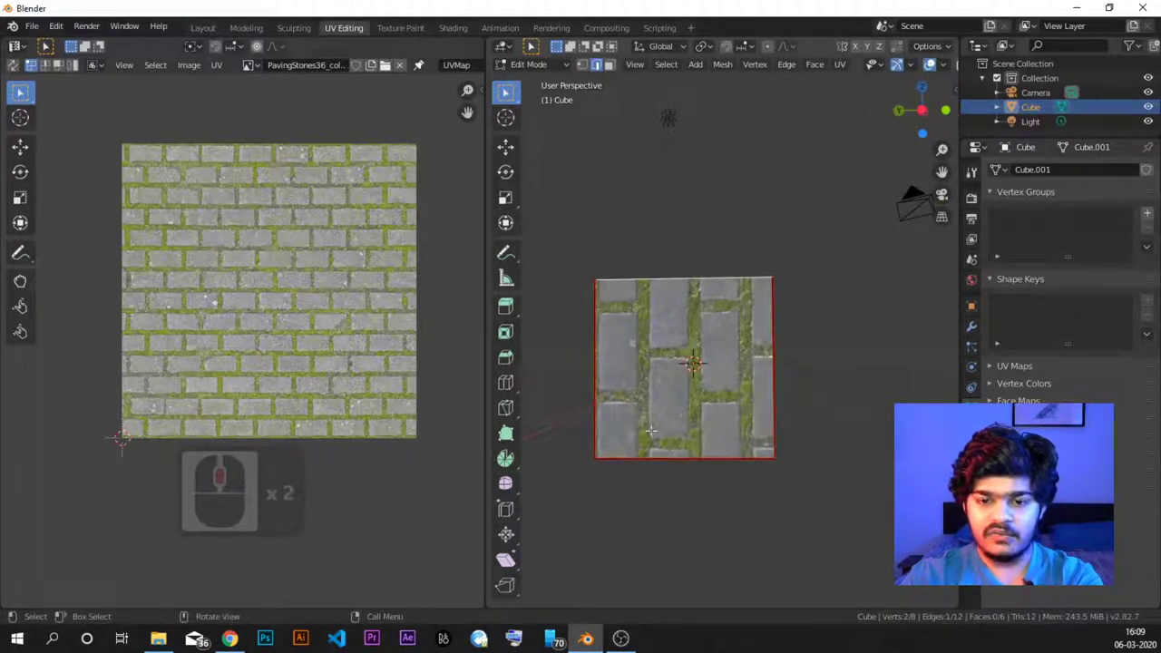
Clear the selection and switch to Face select mode for picking the top face
{"action": "left_click", "coordinate": [508, 89]}
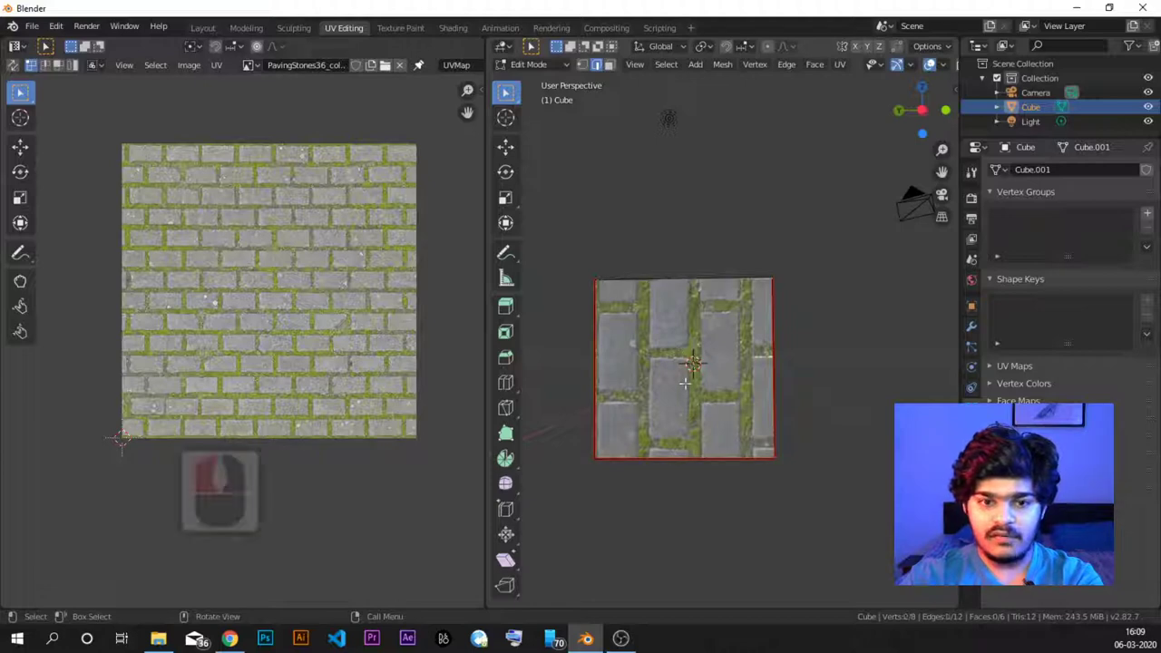
{"action": "left_click", "coordinate": [507, 91]}
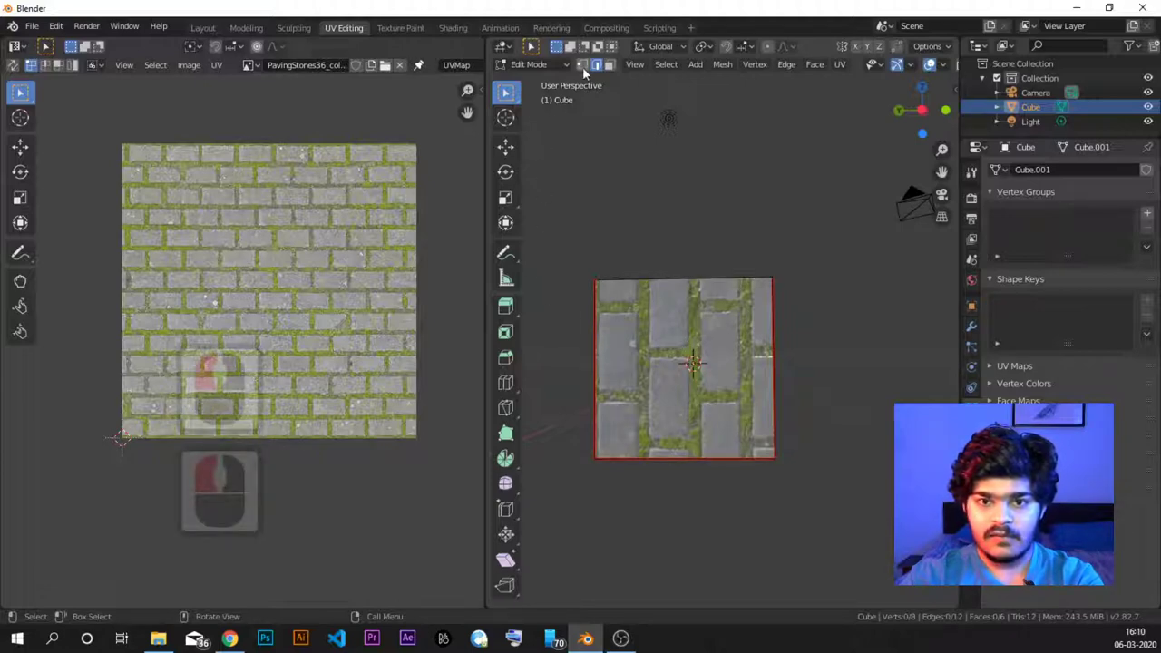
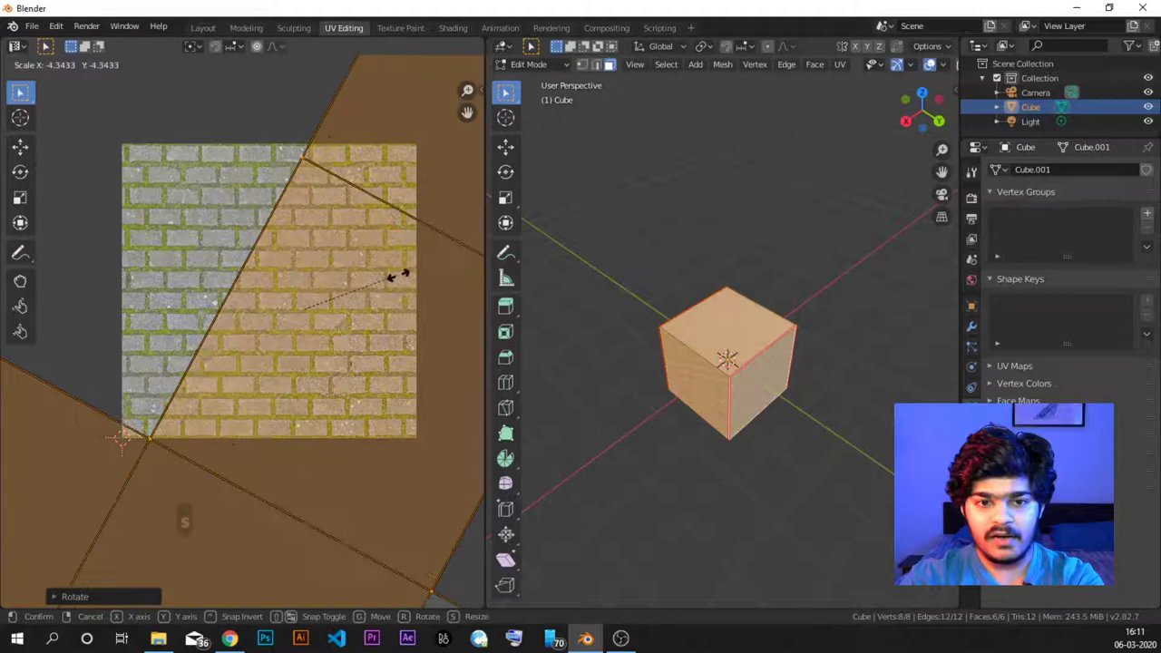
Stretch the cube's UV islands along Y so the bricks run diagonally across faces
{"action": "key", "text": "s"}
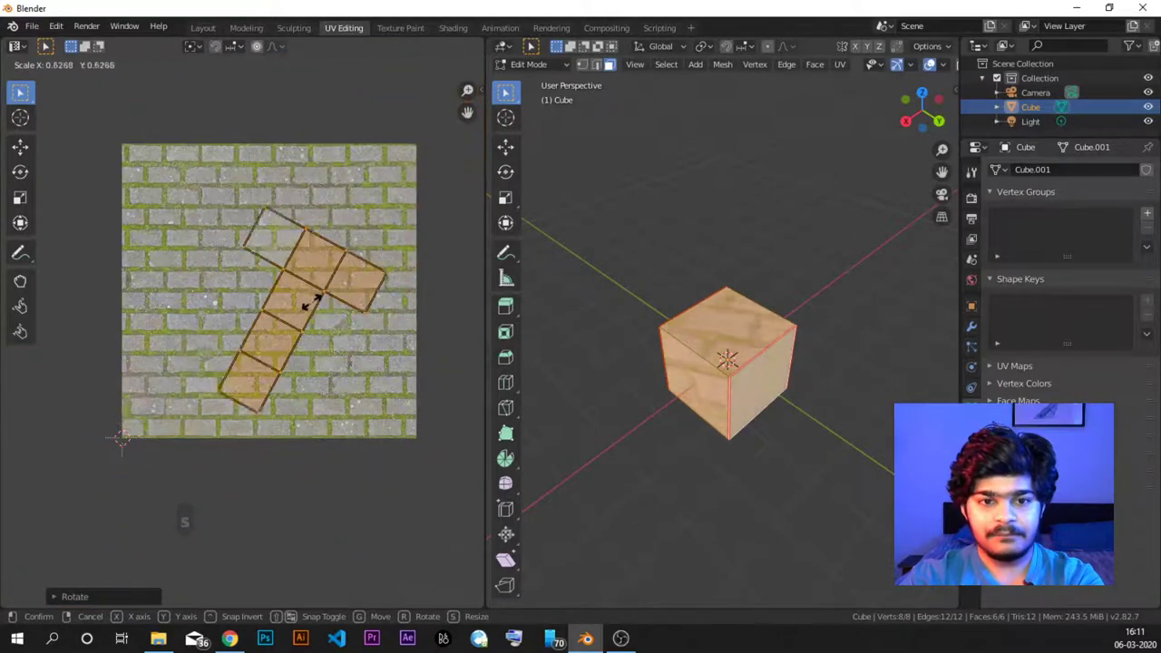
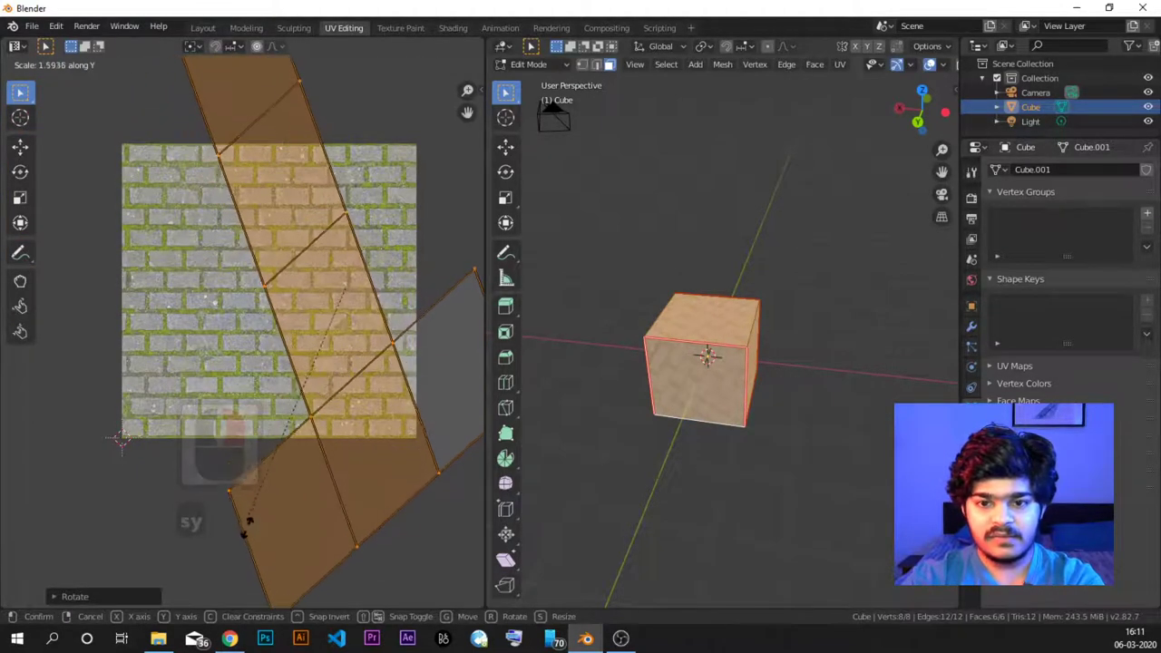
{"action": "type", "text": "sy"}
{"action": "left_click", "coordinate": [340, 136]}
{"action": "scroll", "scroll_direction": "down", "scroll_amount": 3}
Preview the diagonal brick texture on the cube, then reselect all faces to show the islands
{"action": "left_click", "coordinate": [506, 91]}
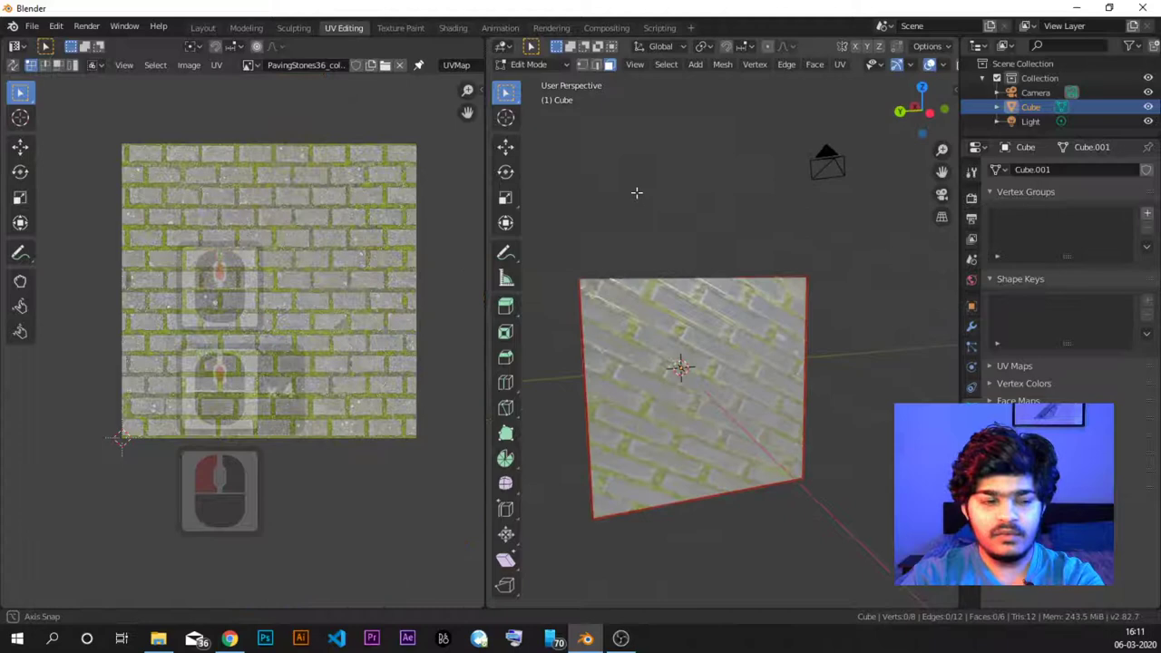
{"action": "middle_click", "coordinate": [507, 91]}
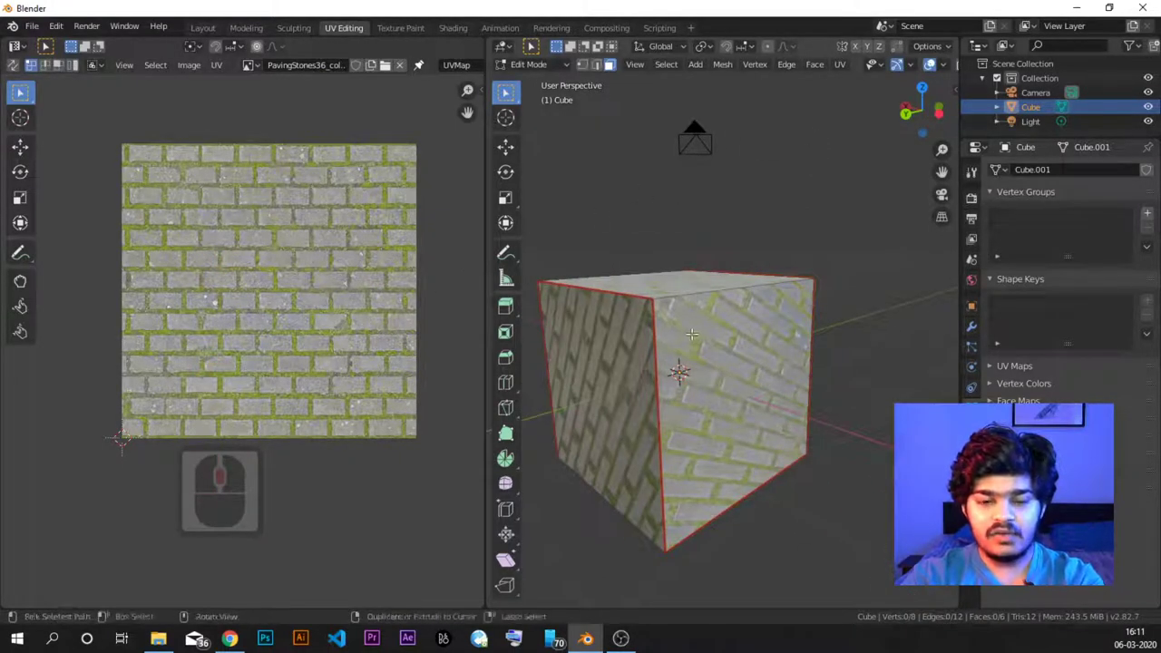
{"action": "key", "text": "ctrl+z"}
{"action": "key", "text": "ctrl+z"}
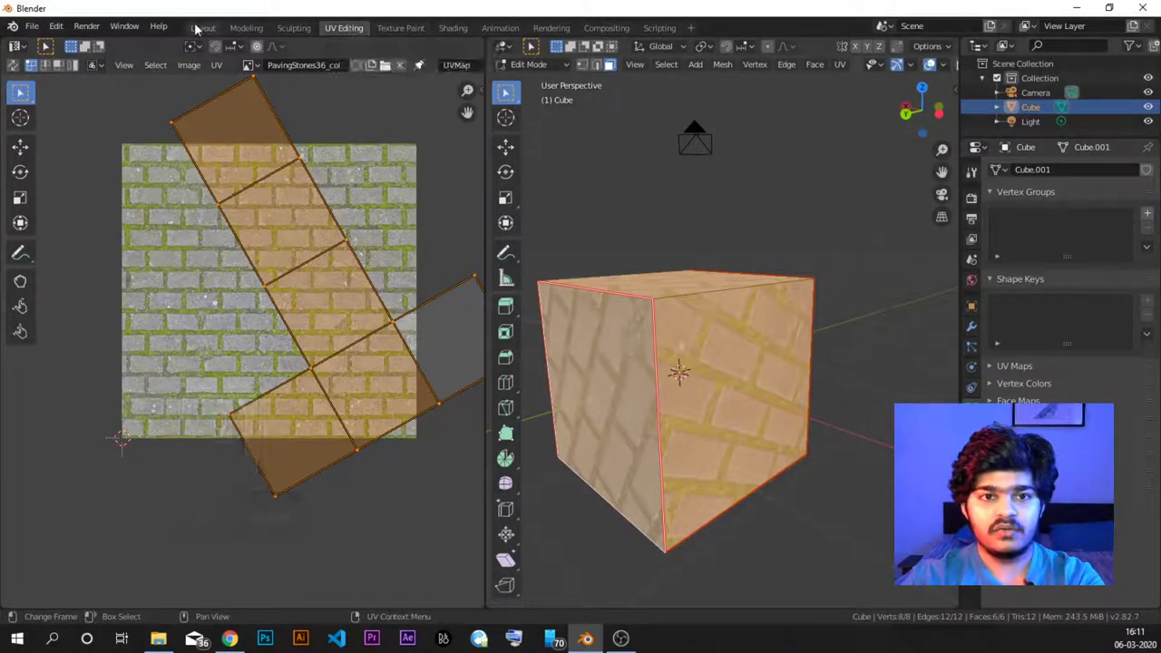
Back in the Layout workspace, delete the light and the textured cube
{"action": "left_click", "coordinate": [198, 28]}
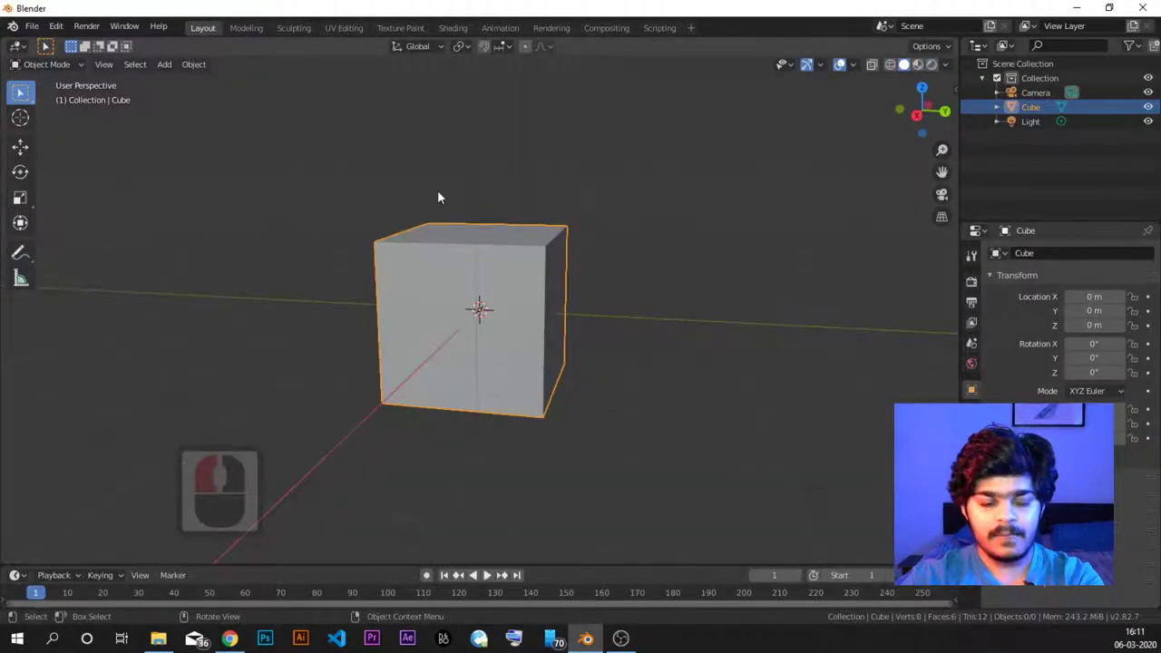
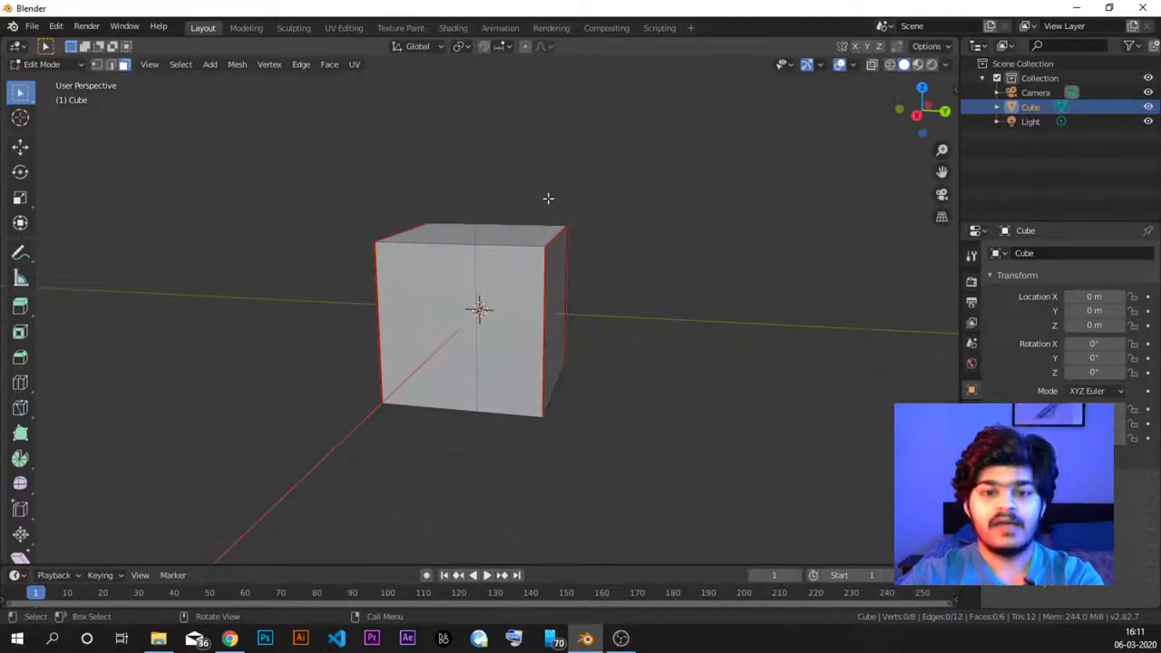
{"action": "key", "text": "a"}
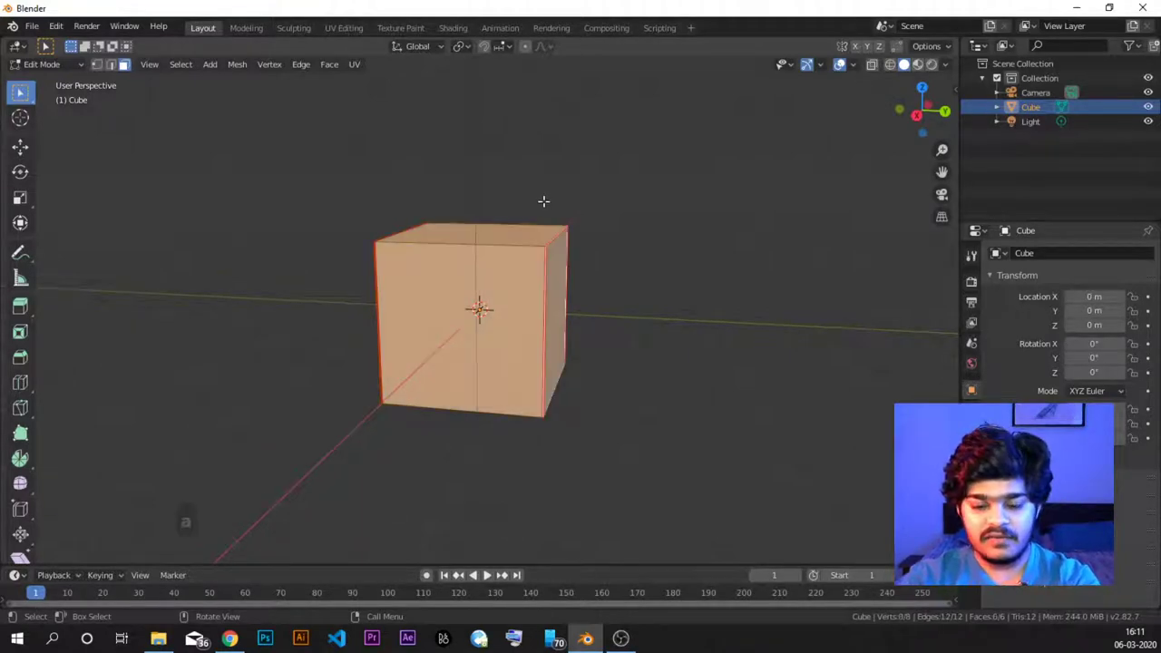
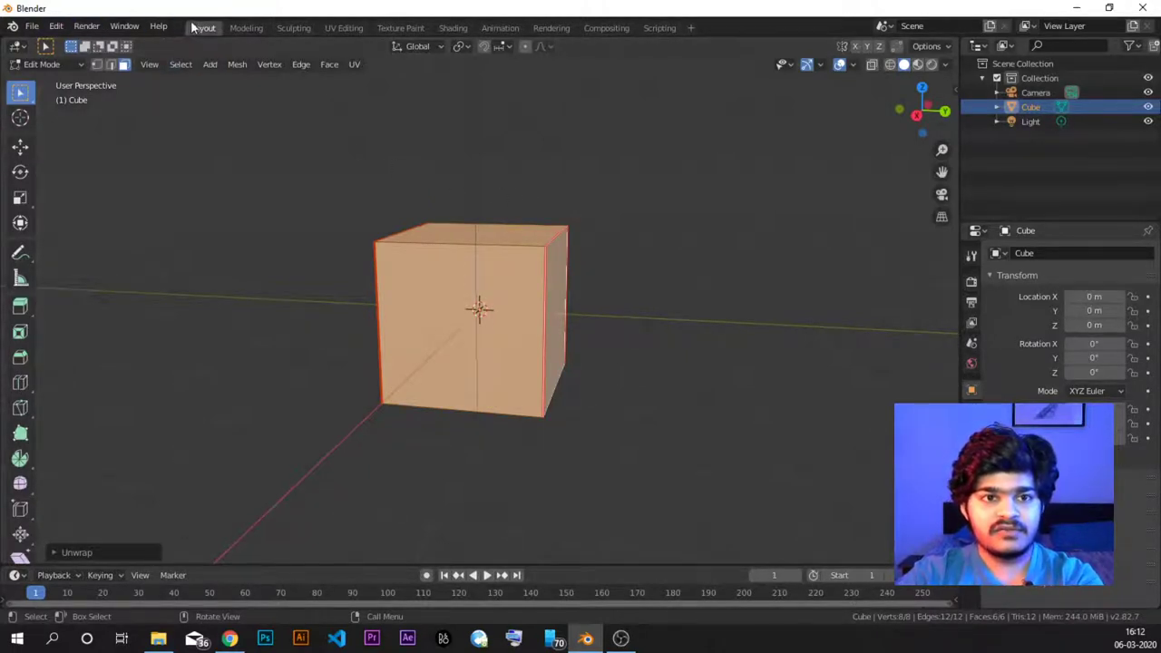
{"action": "left_click_drag", "start_coordinate": [68, 70], "coordinate": [60, 82]}
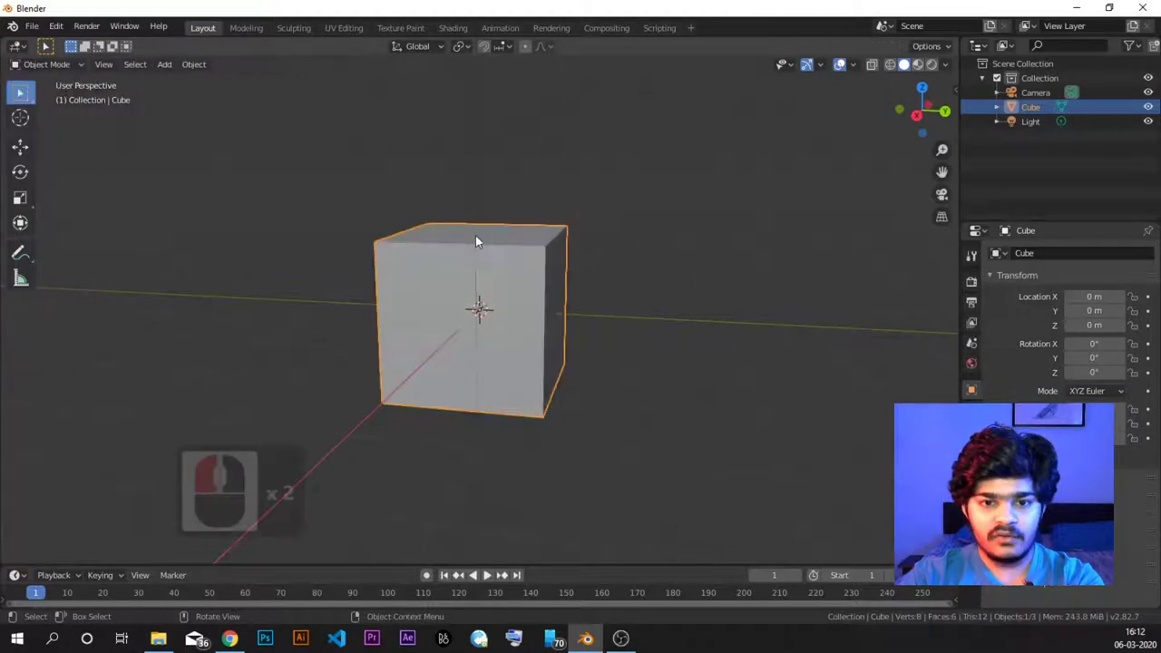
{"action": "left_click", "coordinate": [479, 262]}
{"action": "key", "text": "Delete"}
{"action": "left_click", "coordinate": [483, 263]}
{"action": "key", "text": "Delete"}
Add a fresh default cube mesh via Shift+A
{"action": "key", "text": "shift+a"}
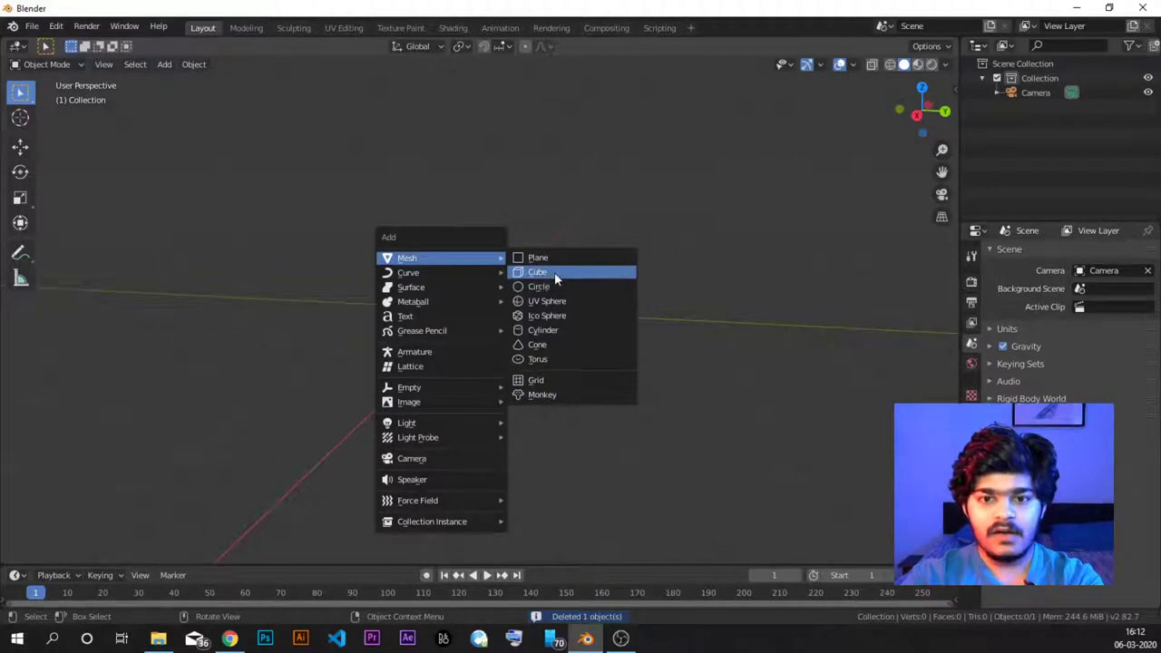
{"action": "left_click", "coordinate": [548, 276]}
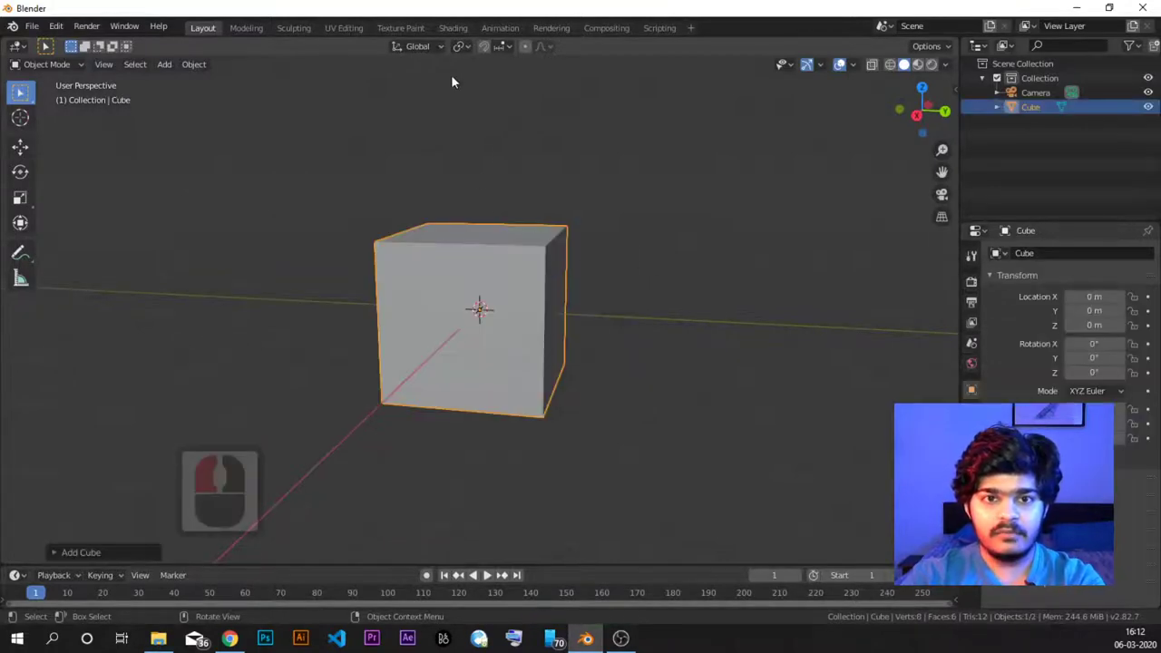
Show the new cube's cross-shaped UV layout over the bricks, then return to Object Mode
{"action": "left_click", "coordinate": [338, 30]}
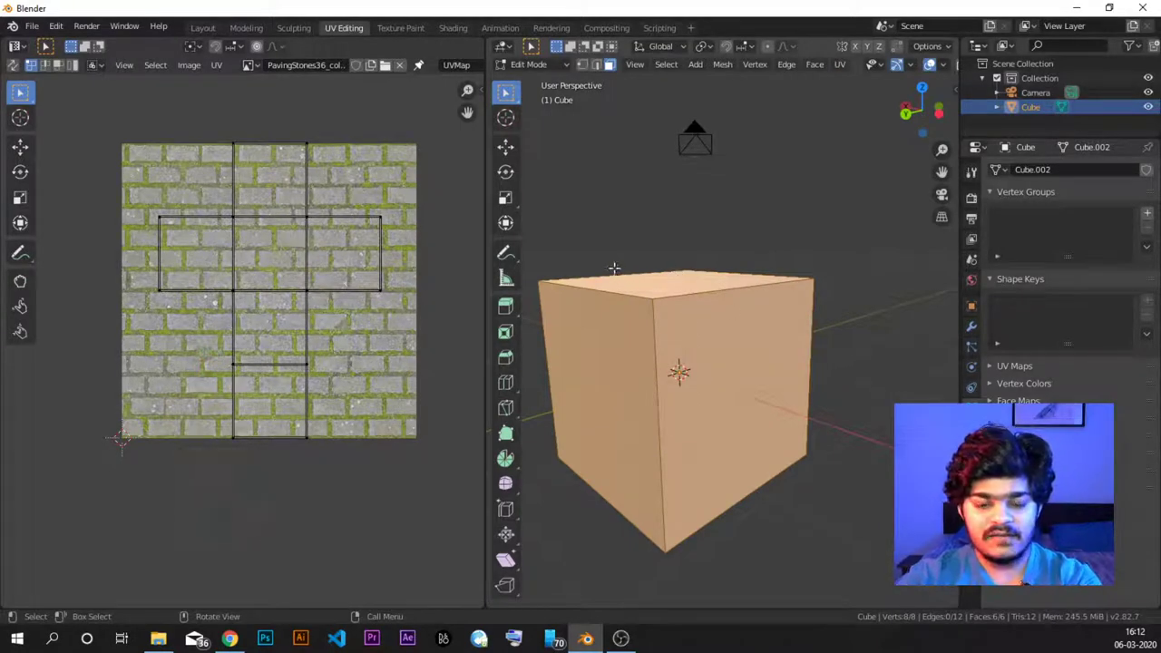
{"action": "key", "text": "a"}
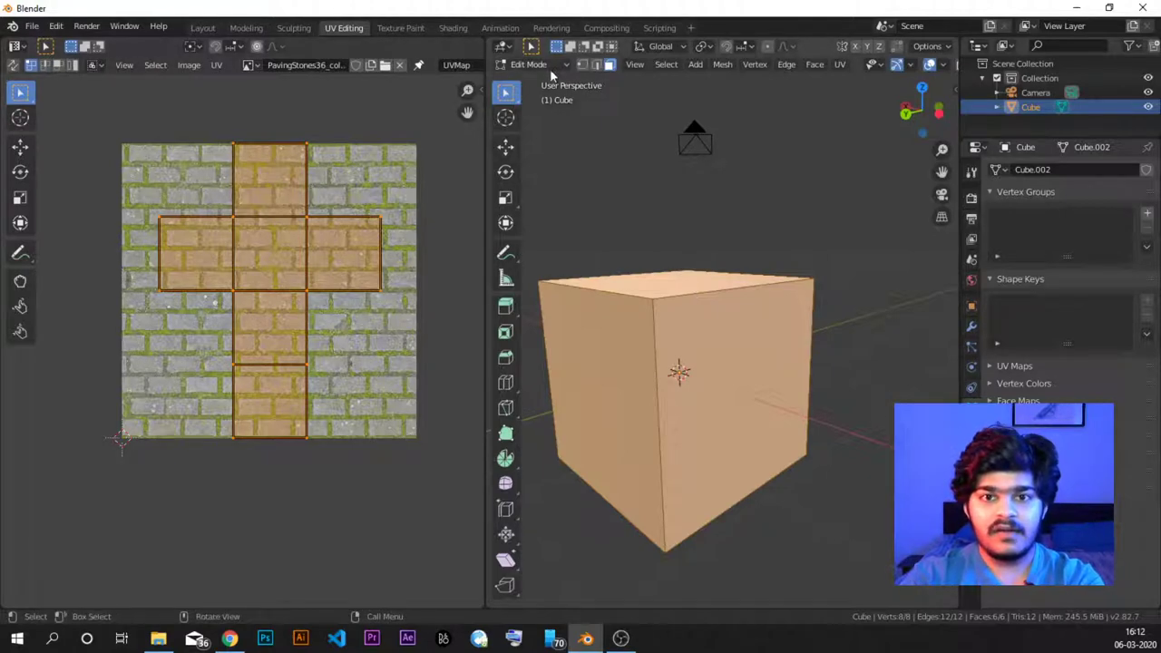
{"action": "left_click", "coordinate": [554, 69]}
{"action": "left_click", "coordinate": [543, 82]}
Replace the cube with a UV sphere and view its grid UV layout over the bricks
{"action": "left_click", "coordinate": [648, 279]}
{"action": "key", "text": "Delete"}
{"action": "key", "text": "shift+a"}
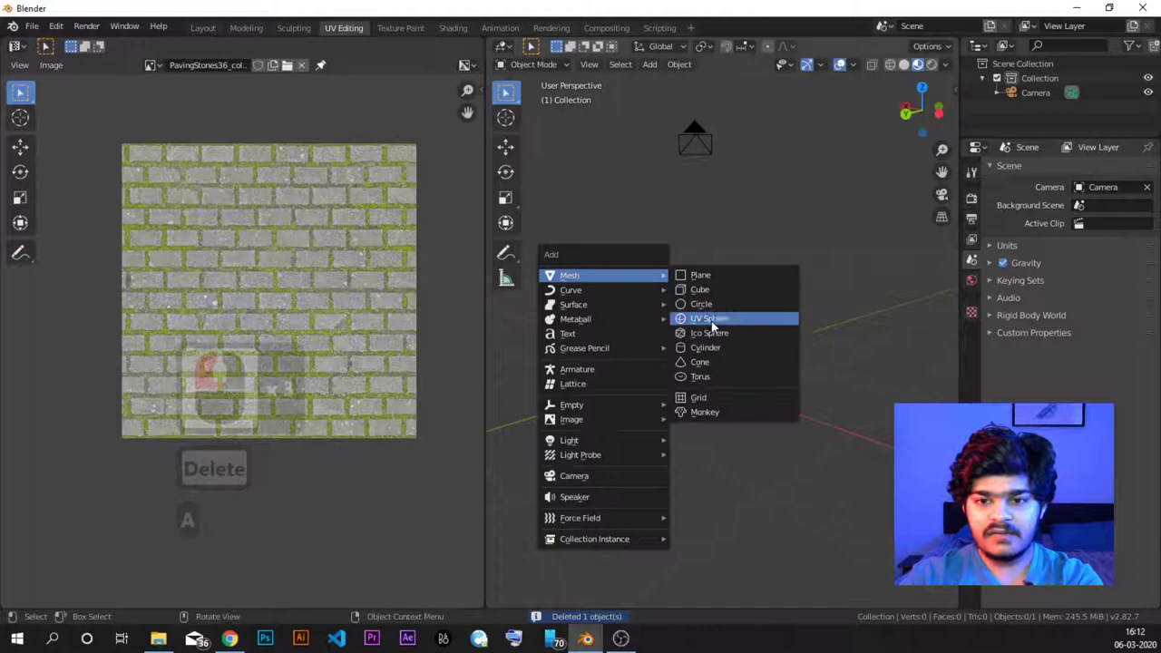
{"action": "left_click", "coordinate": [706, 322]}
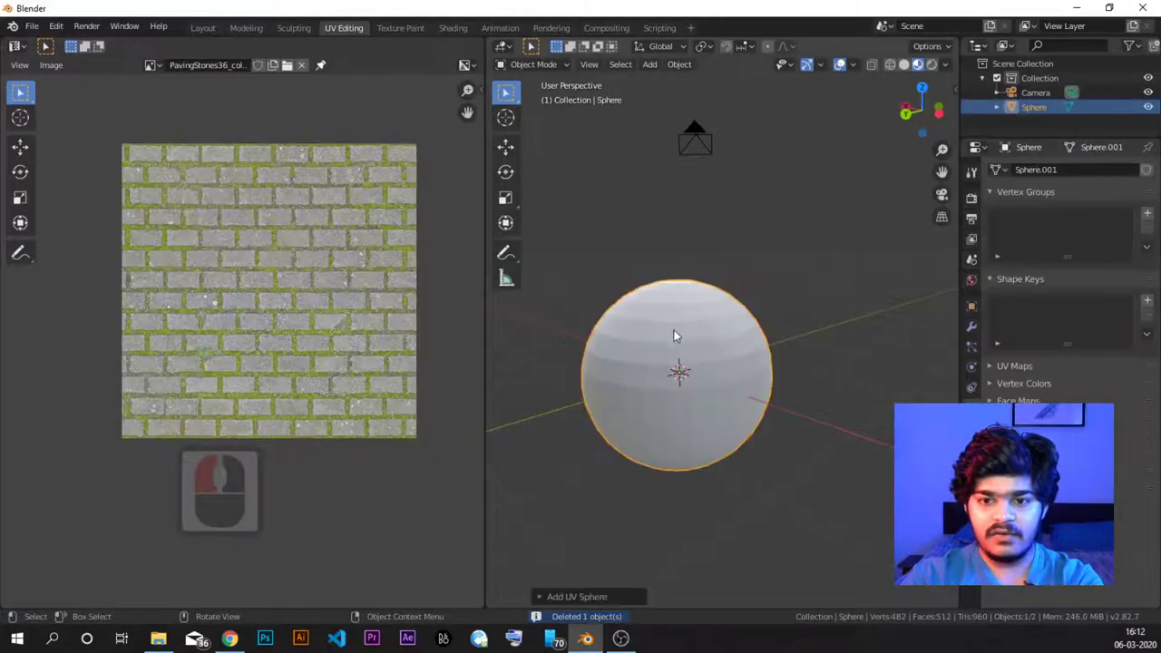
{"action": "key", "text": "Tab"}
{"action": "key", "text": "a"}
{"action": "left_click_drag", "start_coordinate": [473, 469], "coordinate": [554, 58]}
{"action": "left_click_drag", "start_coordinate": [554, 58], "coordinate": [611, 64]}
Delete the sphere and bring up the add-mesh choices for another fresh cube
{"action": "key", "text": "Tab"}
{"action": "left_click", "coordinate": [671, 342]}
{"action": "key", "text": "Delete"}
{"action": "left_click", "coordinate": [562, 70]}
{"action": "left_click", "coordinate": [615, 150]}
{"action": "key", "text": "a"}
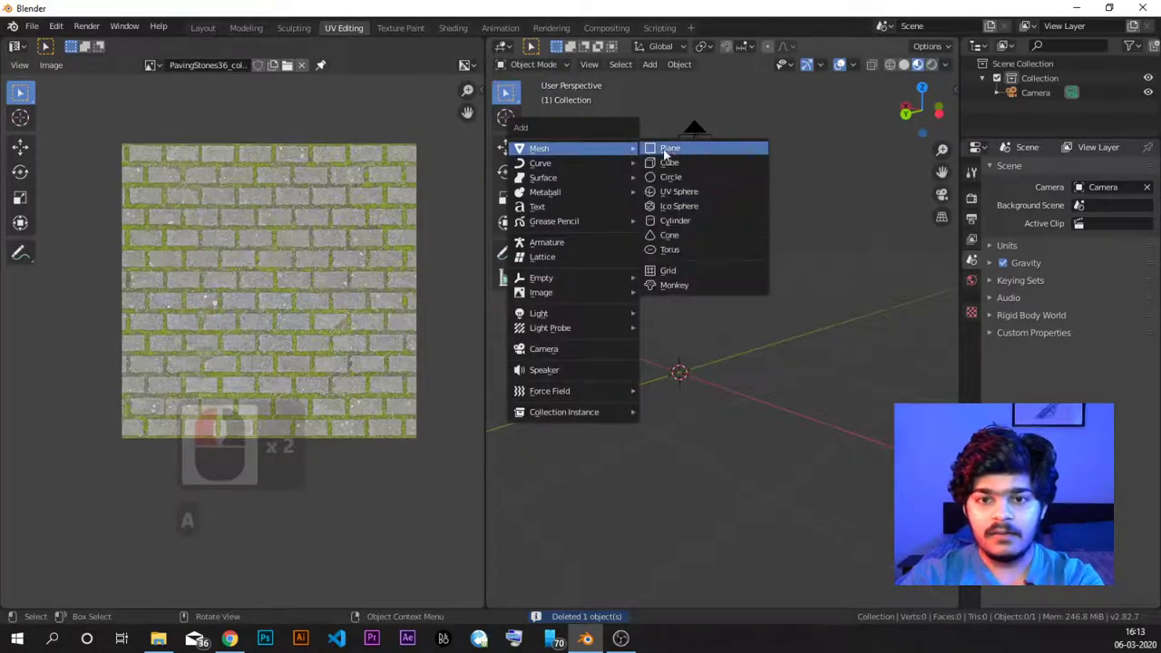
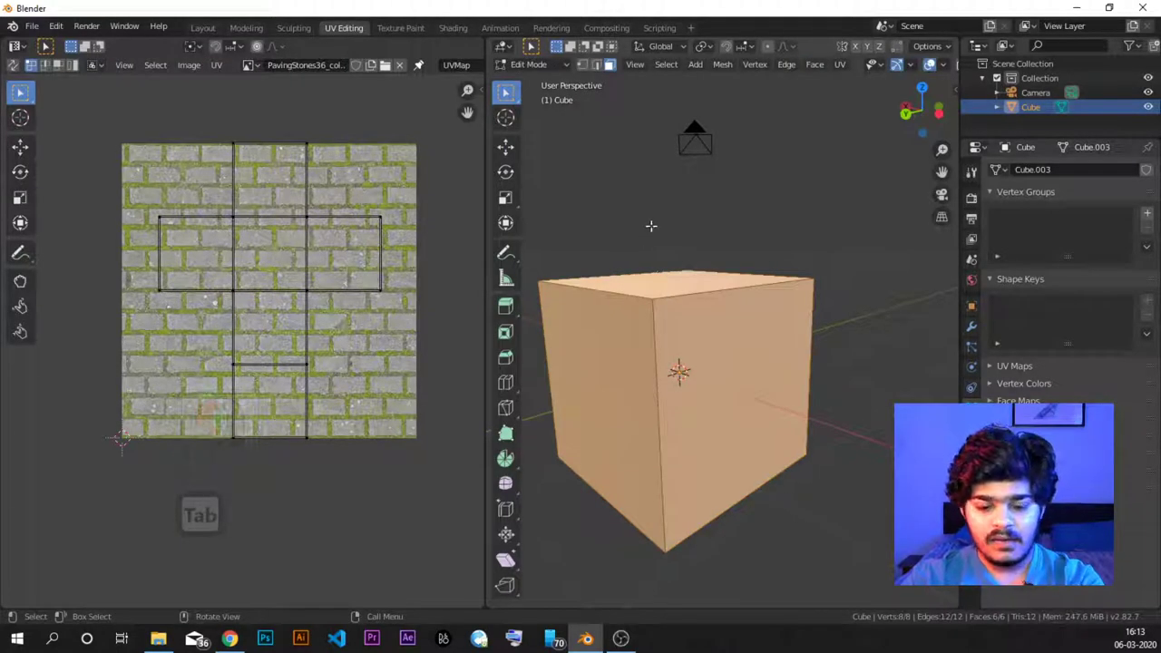
Unwrap all the cube's faces so their UVs stretch across the whole brick texture
{"action": "key", "text": "u"}
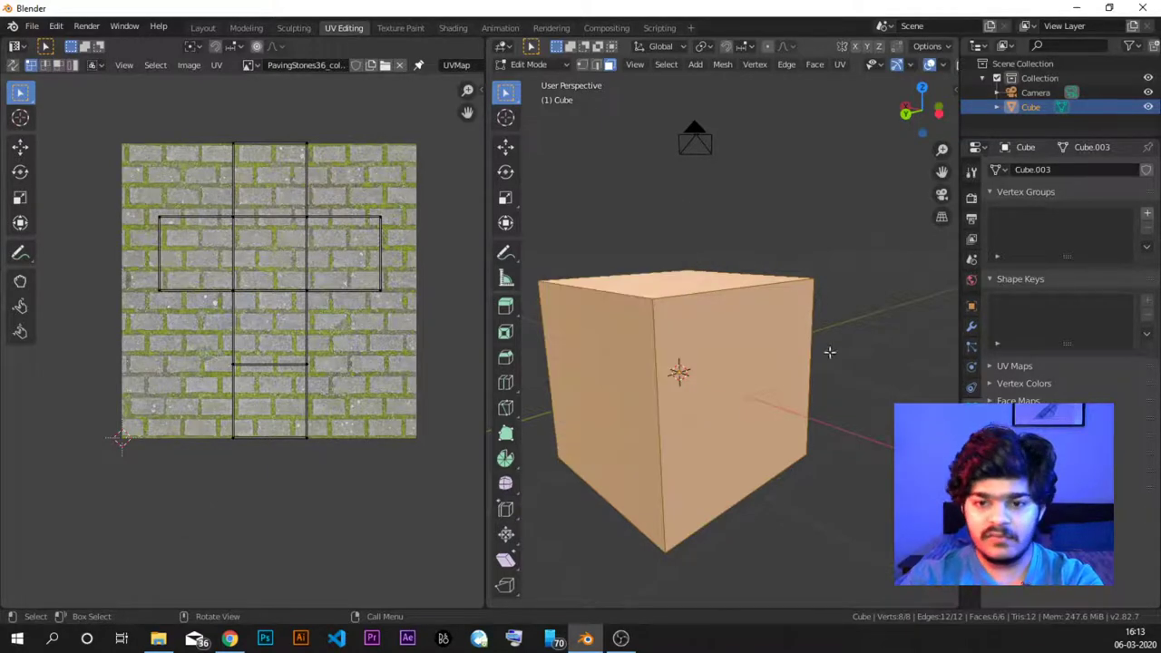
{"action": "key", "text": "u"}
{"action": "key", "text": "u"}
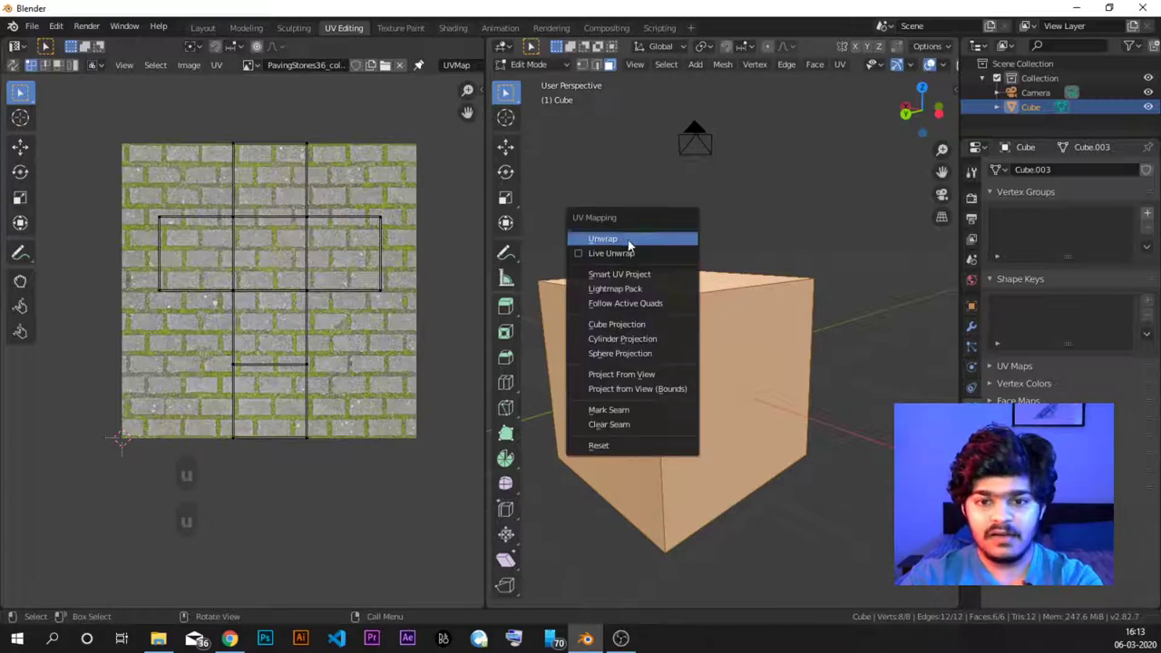
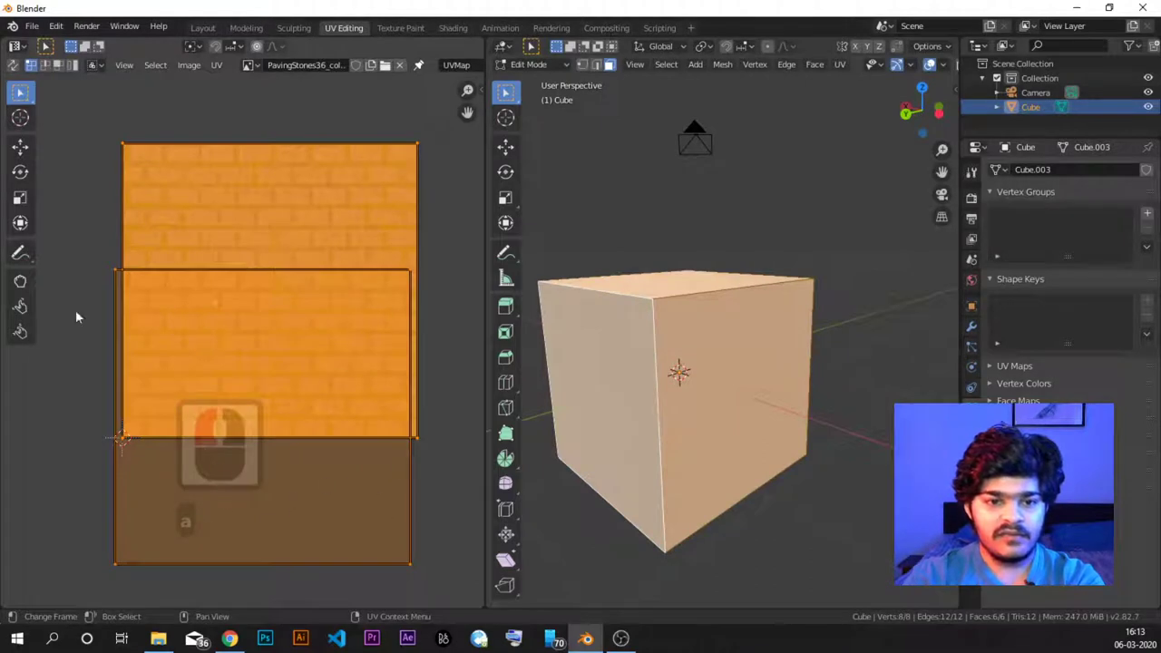
Box-select faces to inspect their UVs over the bricks, undoing the stray selection
{"action": "left_click_drag", "start_coordinate": [158, 519], "coordinate": [371, 259]}
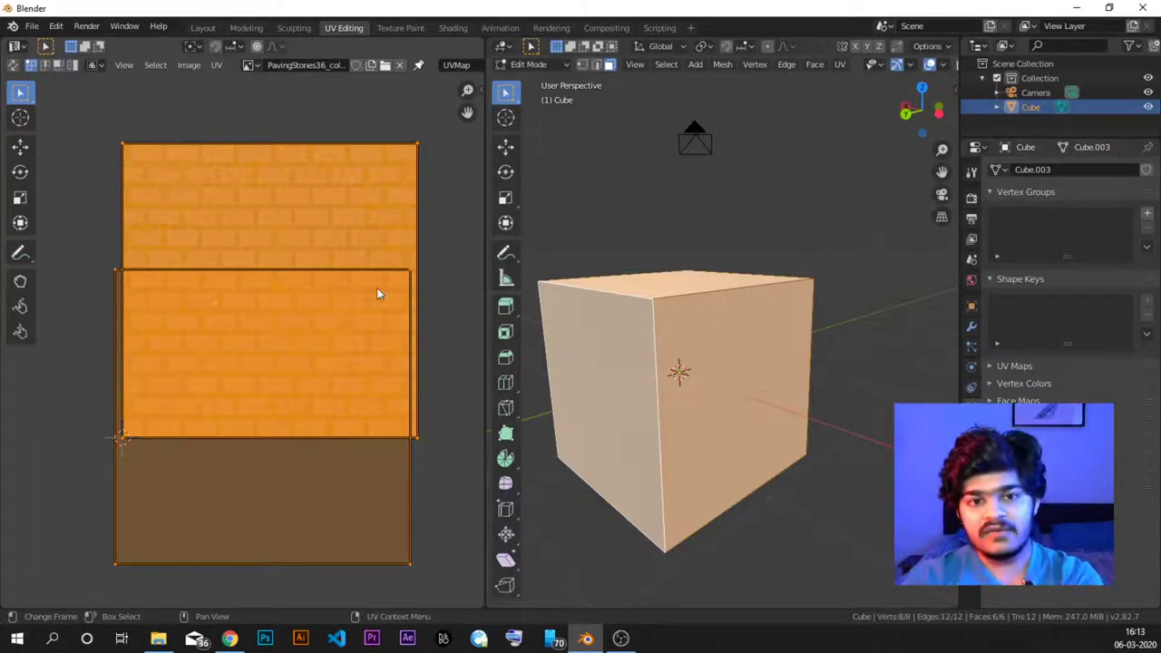
{"action": "key", "text": "ctrl+z"}
{"action": "key", "text": "ctrl+z"}
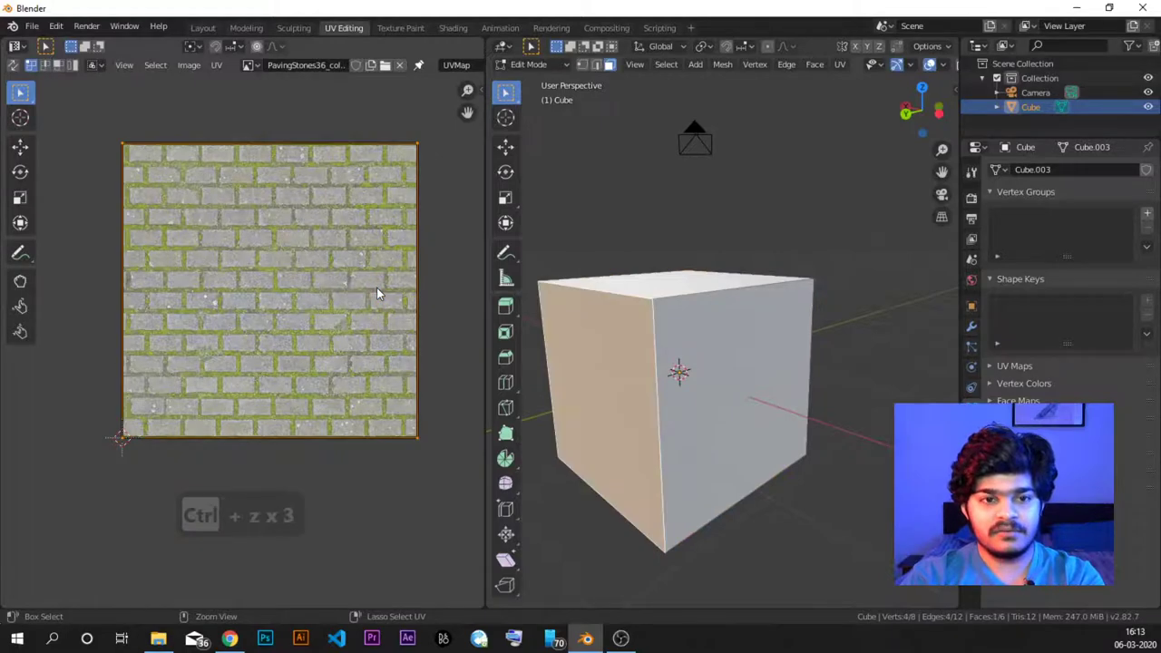